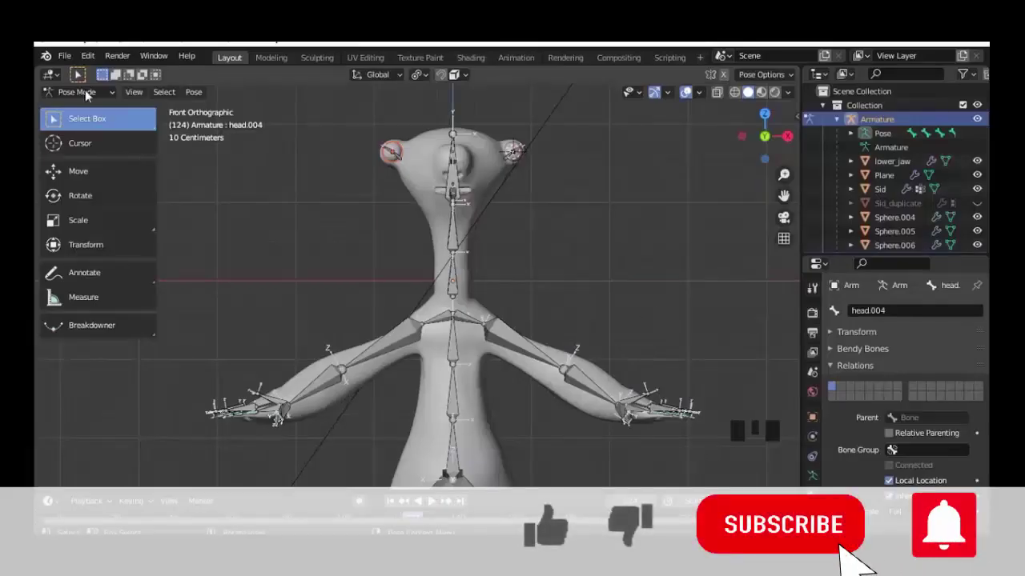
Step: Hide Sid's body mesh with H and orbit in toward the head
left_click_drag(90, 95, 480, 180)
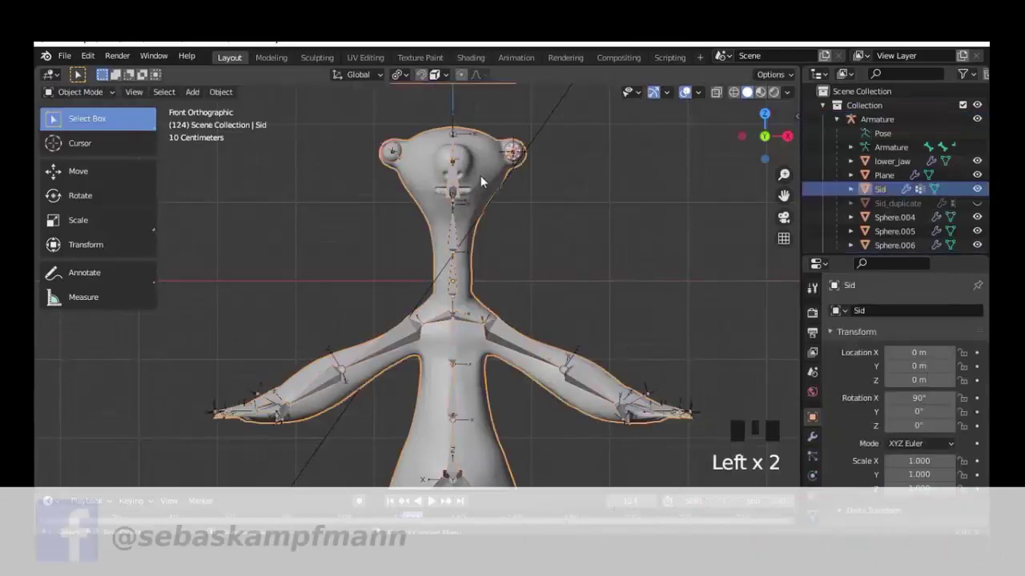
key("h")
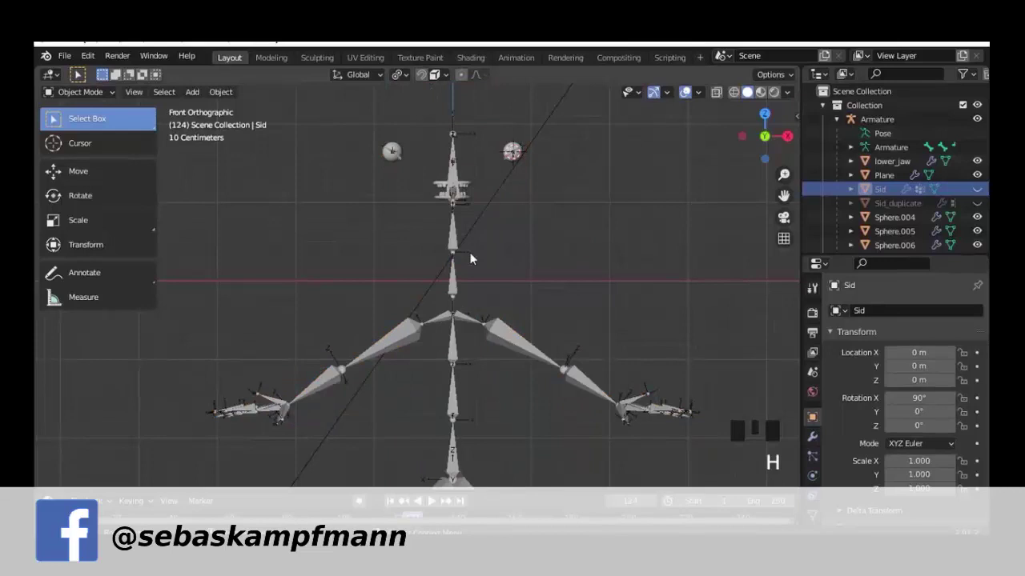
left_click_drag(441, 266, 516, 214)
scroll("up", 3)
left_click_drag(469, 286, 418, 137)
left_click_drag(418, 138, 416, 182)
Step: Hide the lower jaw and plane, go to Right view and toggle see-through to expose the tongue
left_click(422, 184)
key("h")
left_click_drag(485, 232, 456, 201)
key("KP_3")
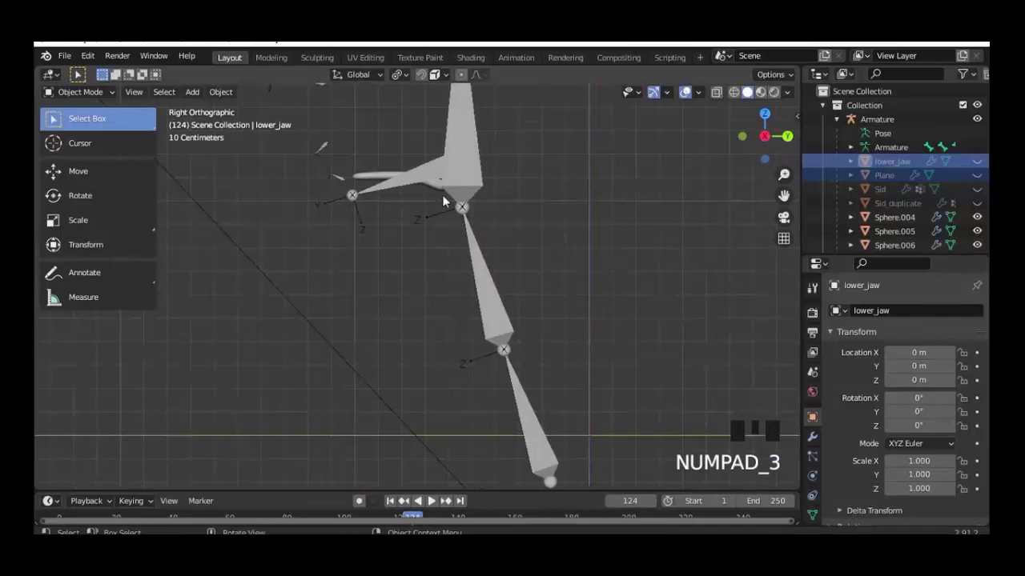
scroll("up", 3)
left_click_drag(452, 276, 518, 272)
key("shift+z")
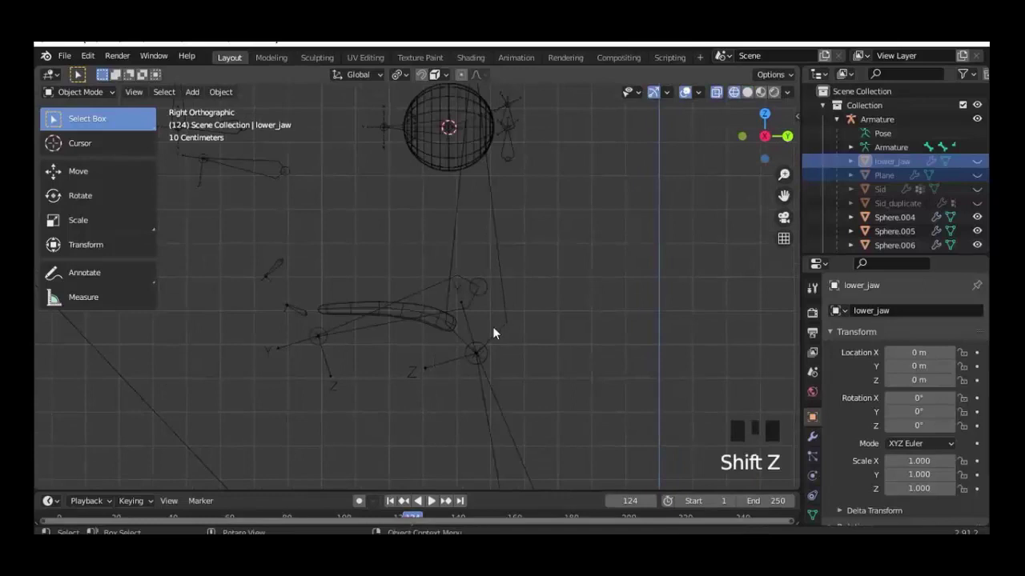
scroll("up", 3)
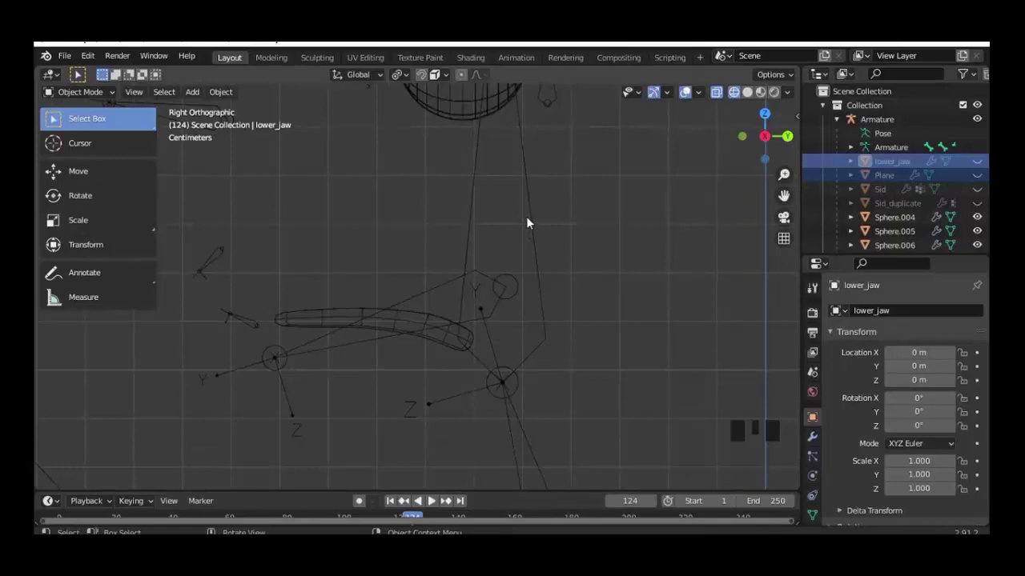
Step: Duplicate the armature's head bone, shrink it to about 0.3 and move it into the tongue
left_click(527, 221)
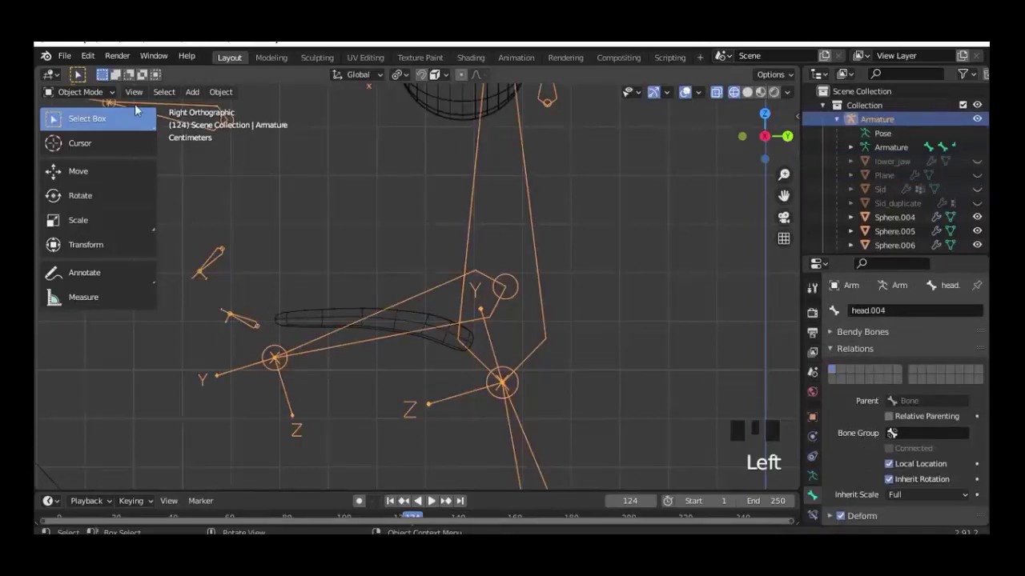
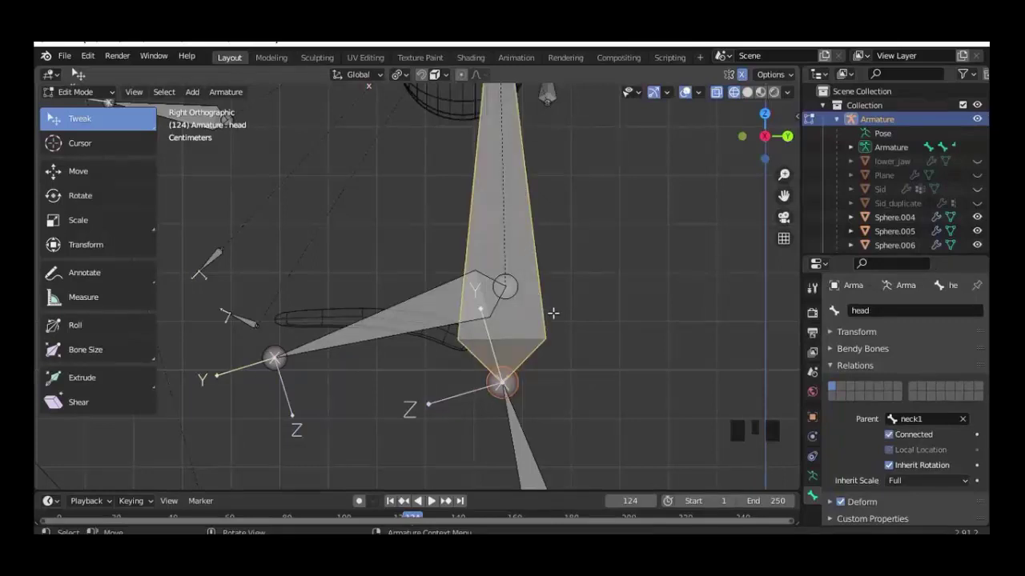
key("shift+d")
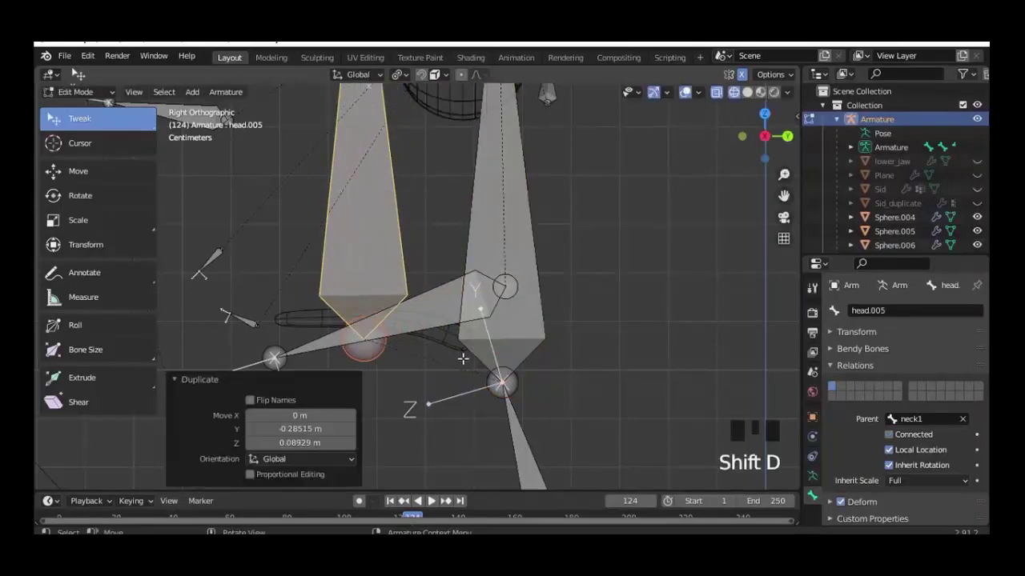
key("s")
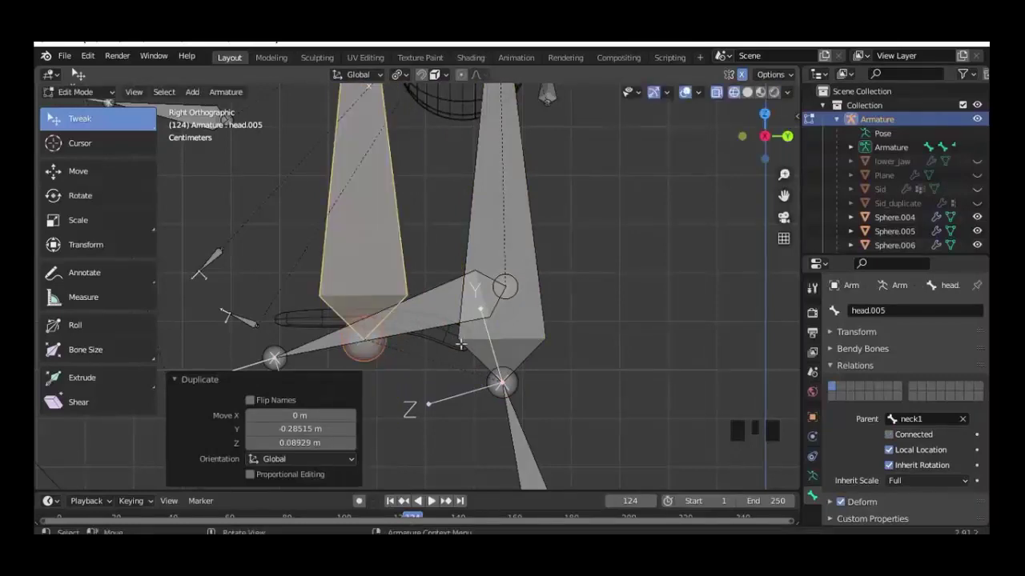
key("s")
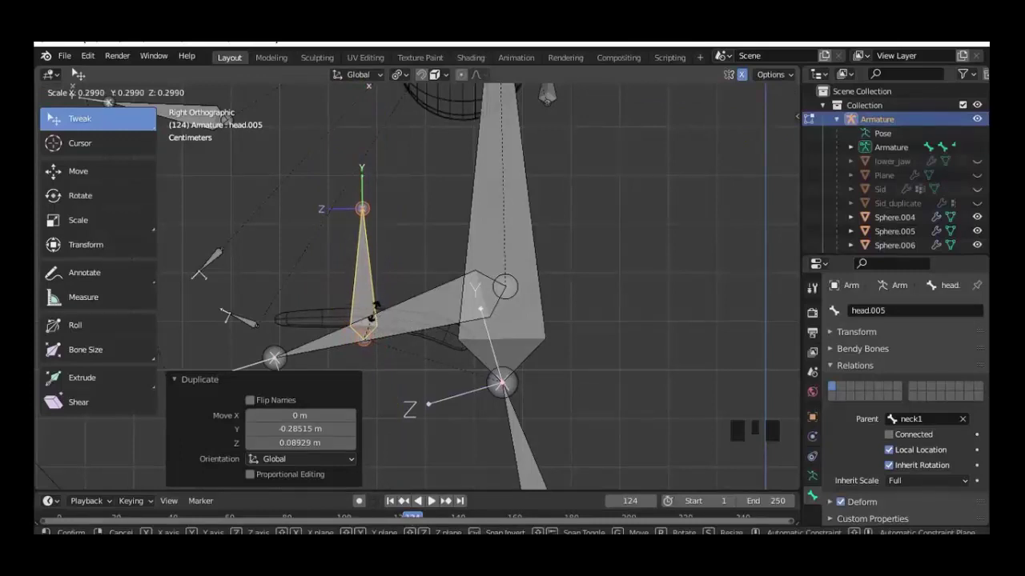
scroll("up", 3)
key("g")
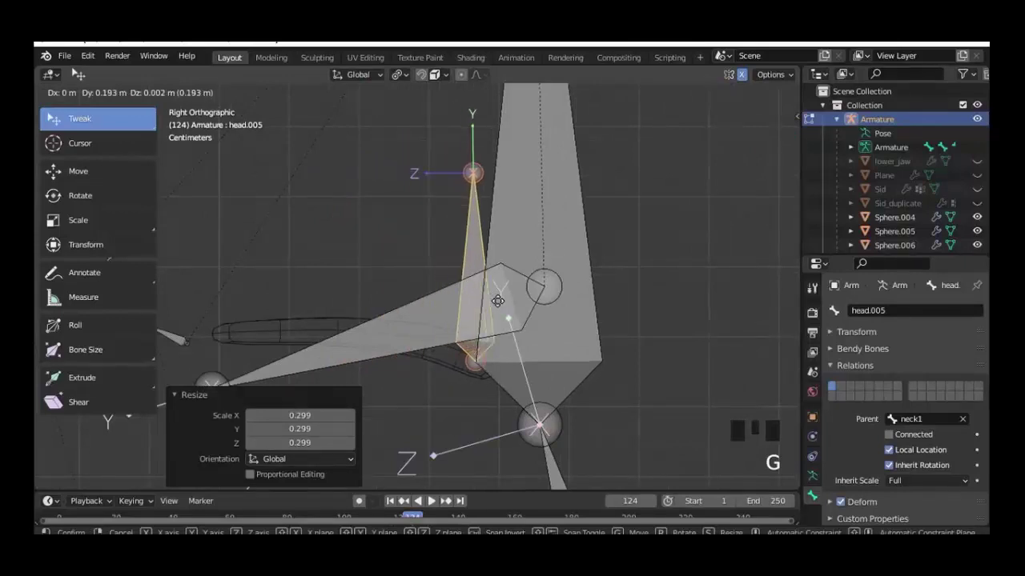
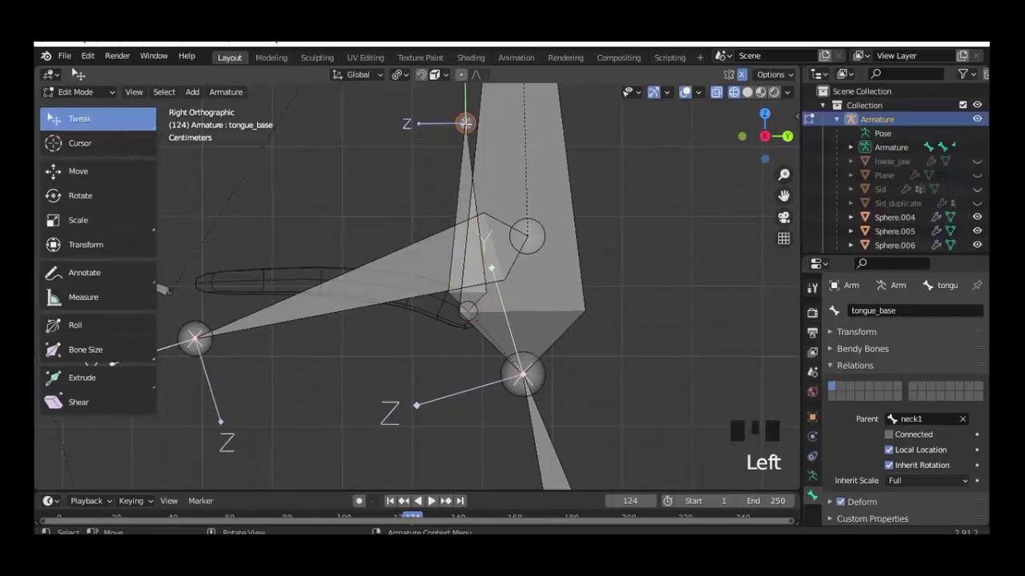
Step: Grab tongue_base's head and tail into line along the back of the tongue
key("g")
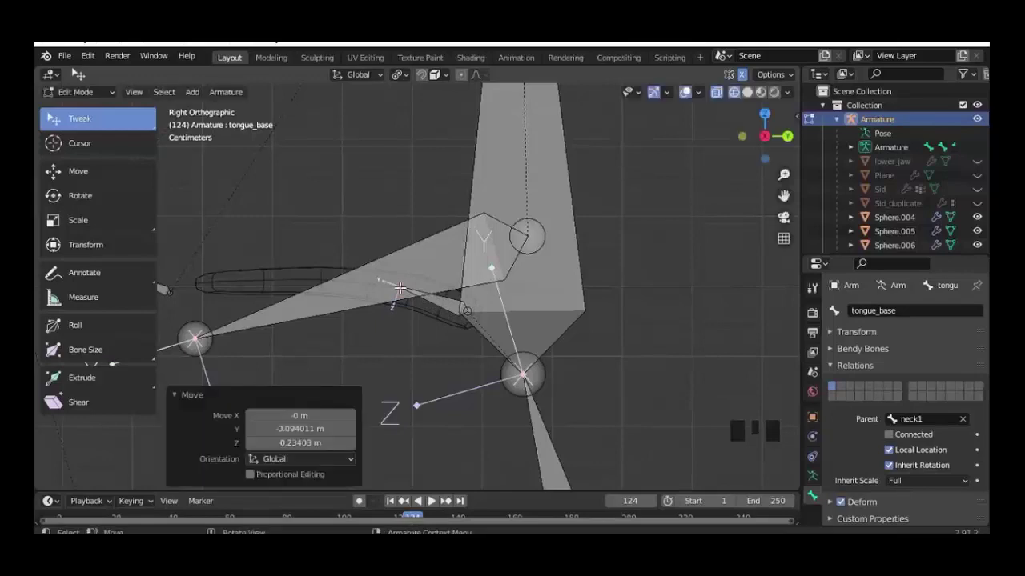
scroll("up", 3)
key("g")
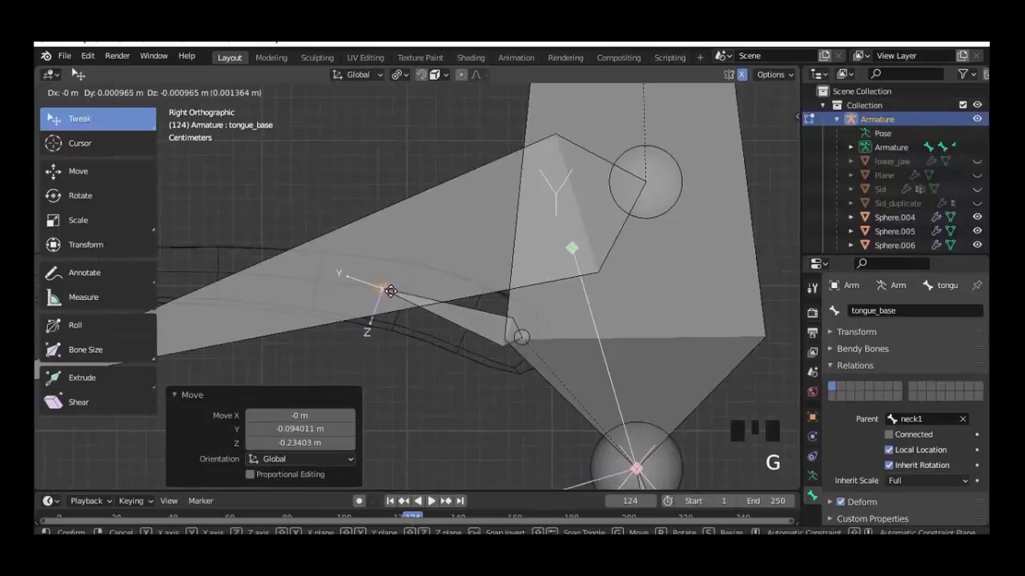
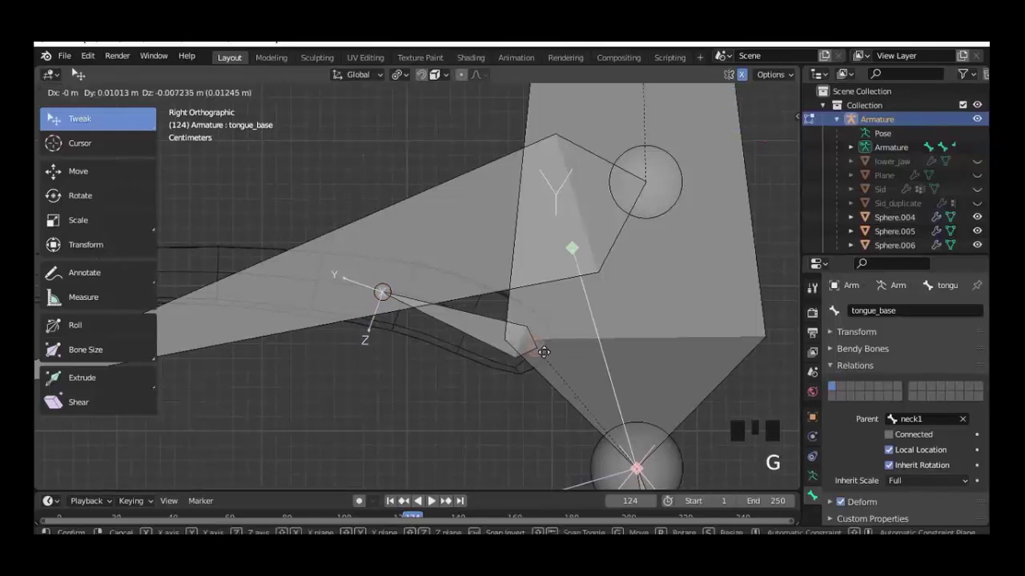
scroll("up", 3)
key("g")
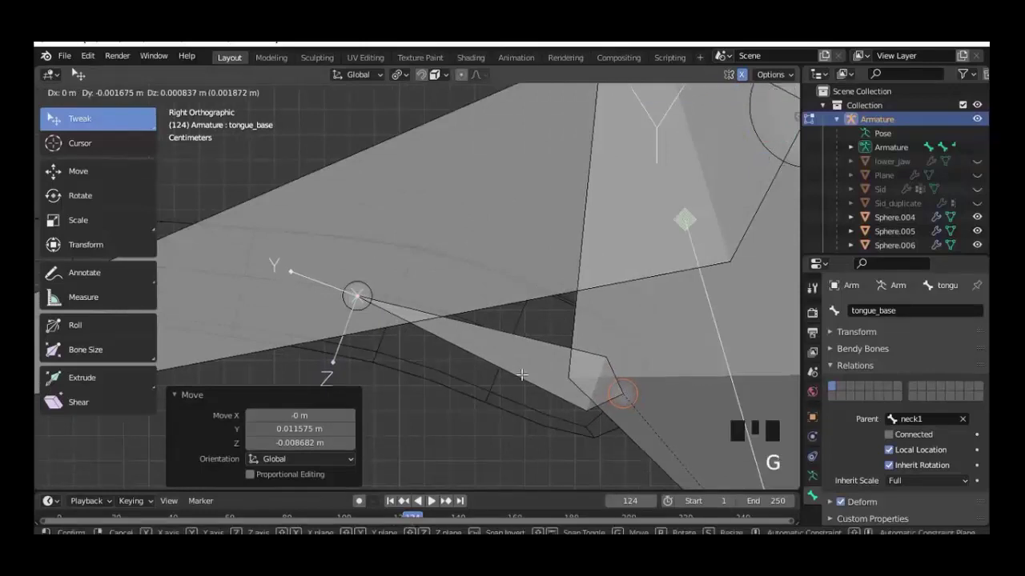
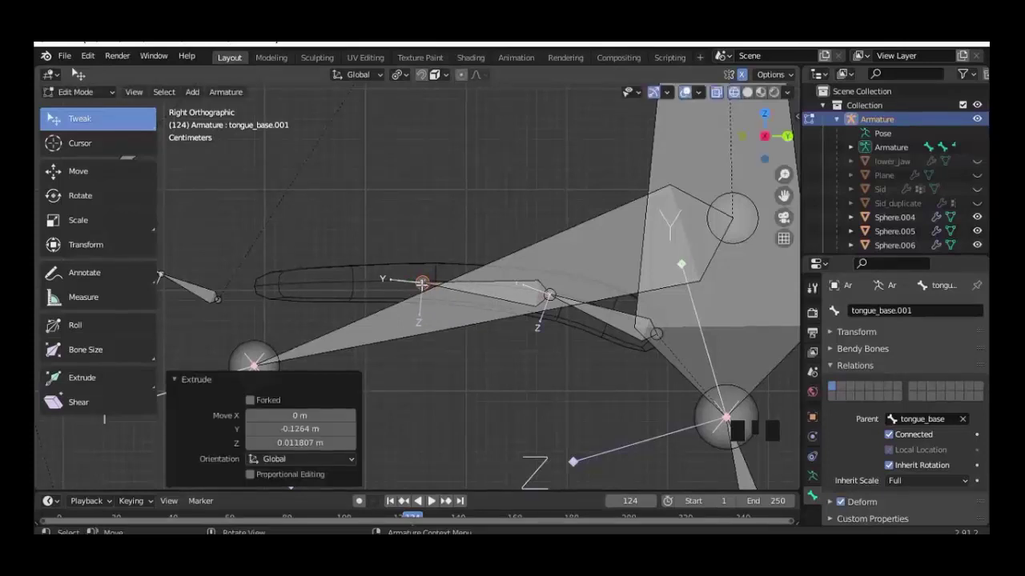
Step: Extrude another bone from the chain's tail toward the tongue tip
key("e")
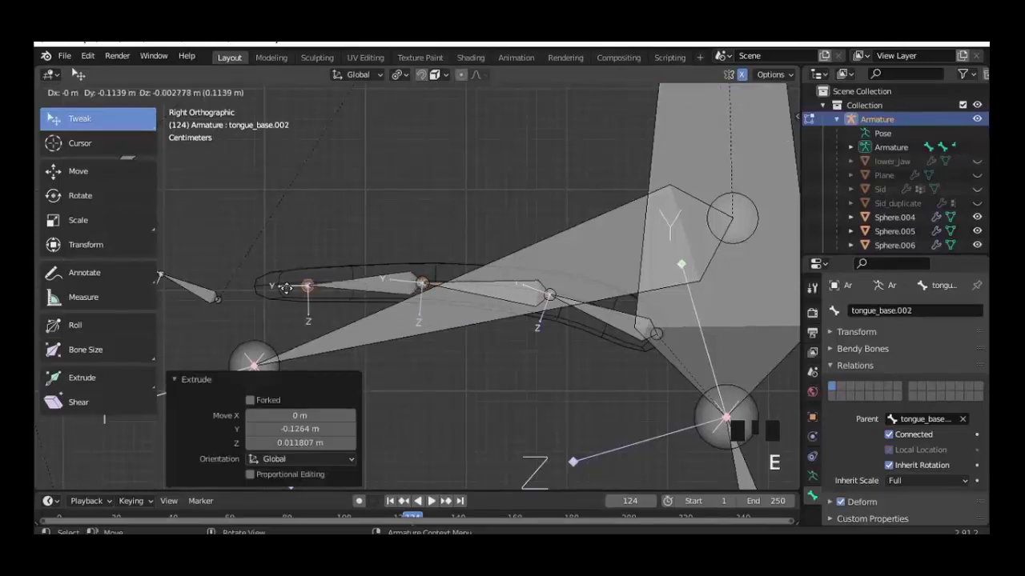
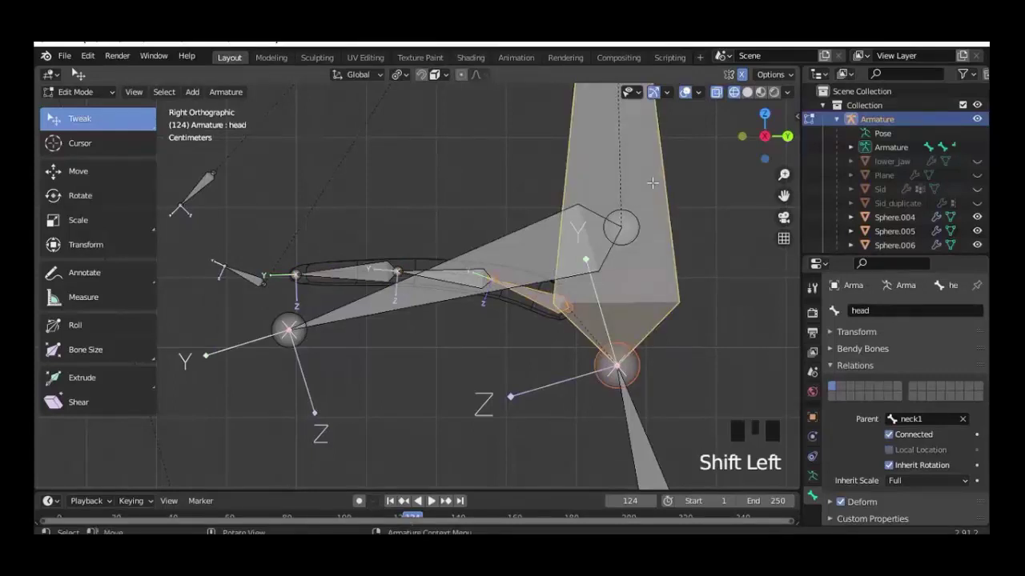
Step: Parent tongue_base to the head bone with Keep Offset
key("ctrl+p")
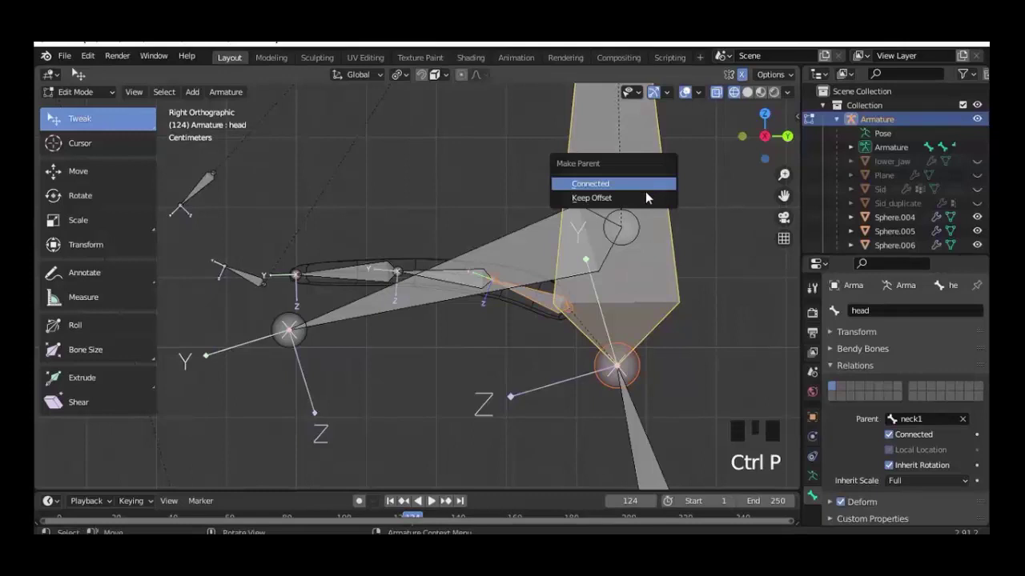
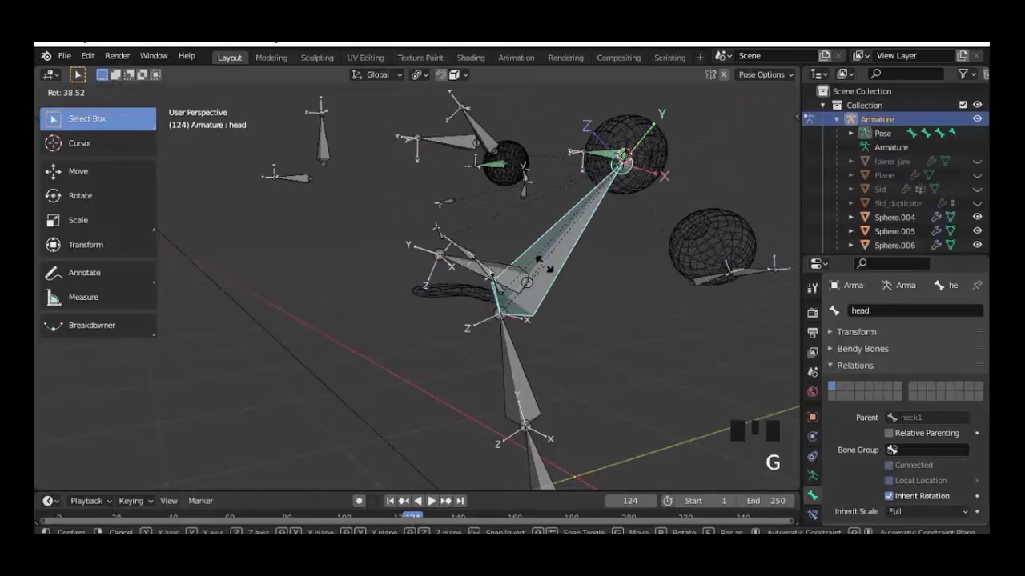
Step: Return to the right view with the head at rest and zoom in on the tongue bones
key("KP_3")
scroll("up", 3)
scroll("up", 3)
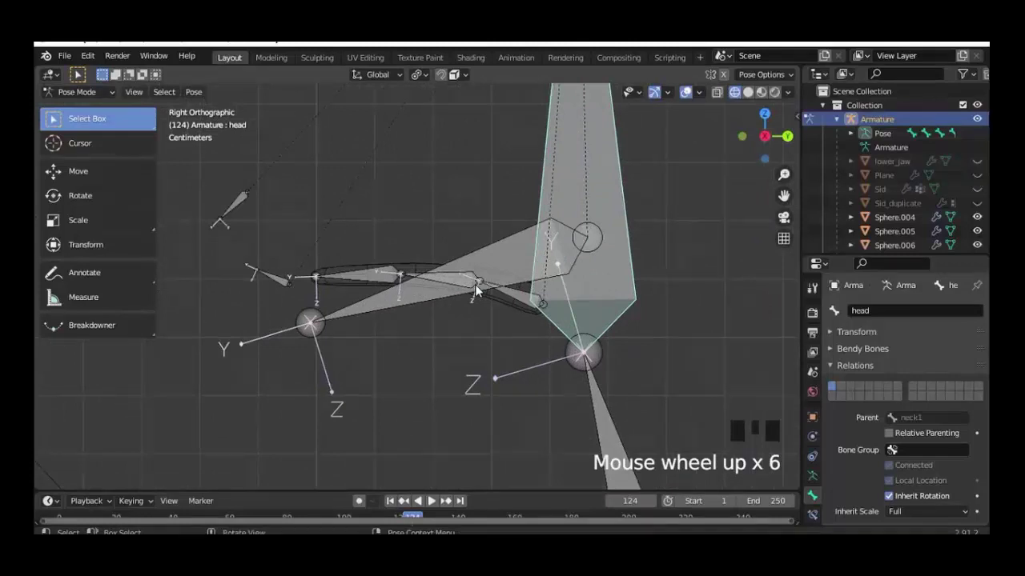
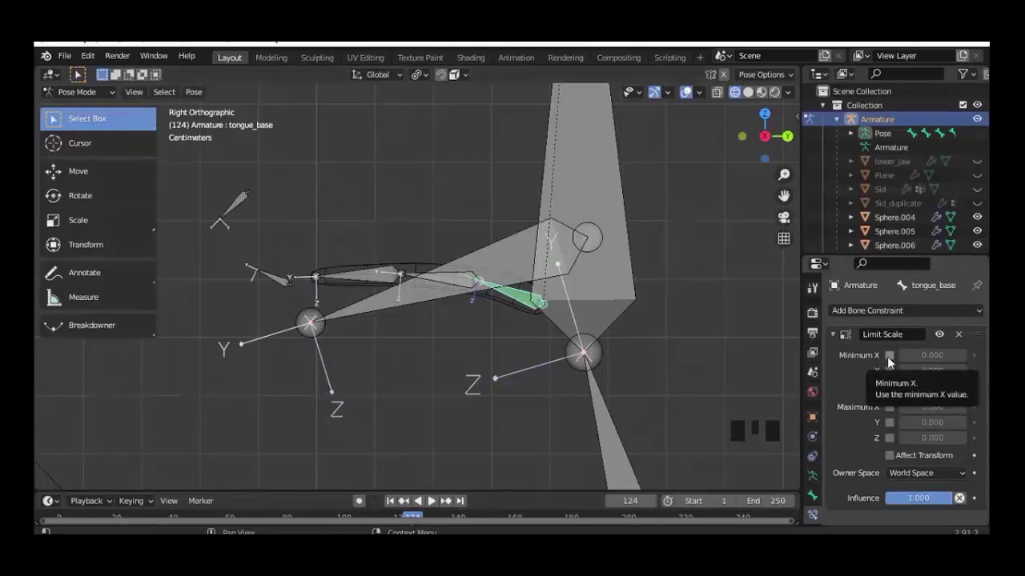
Step: Enable the minimum and maximum scale limits on tongue_base's Limit Scale constraint
left_click(888, 361)
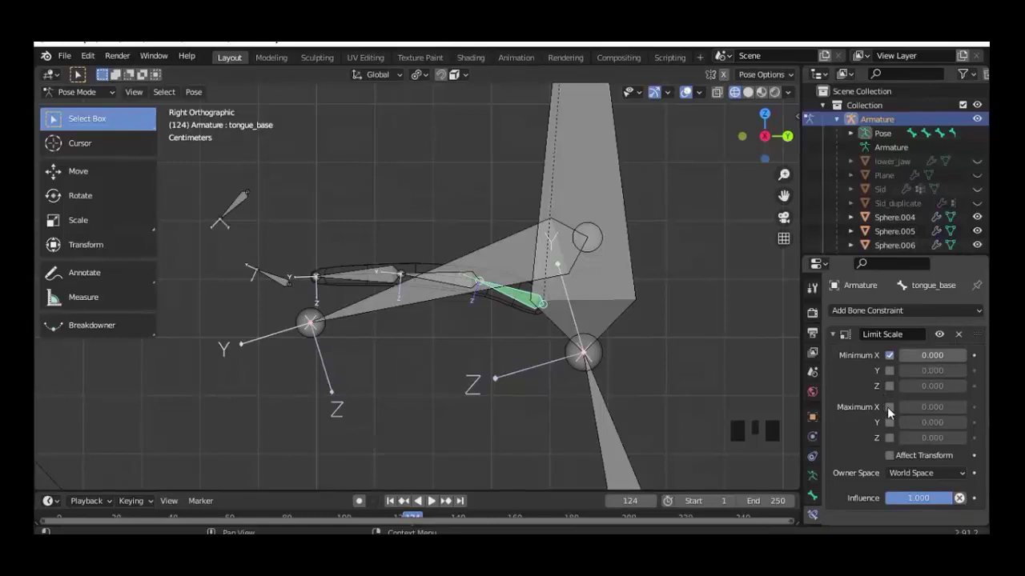
left_click(893, 411)
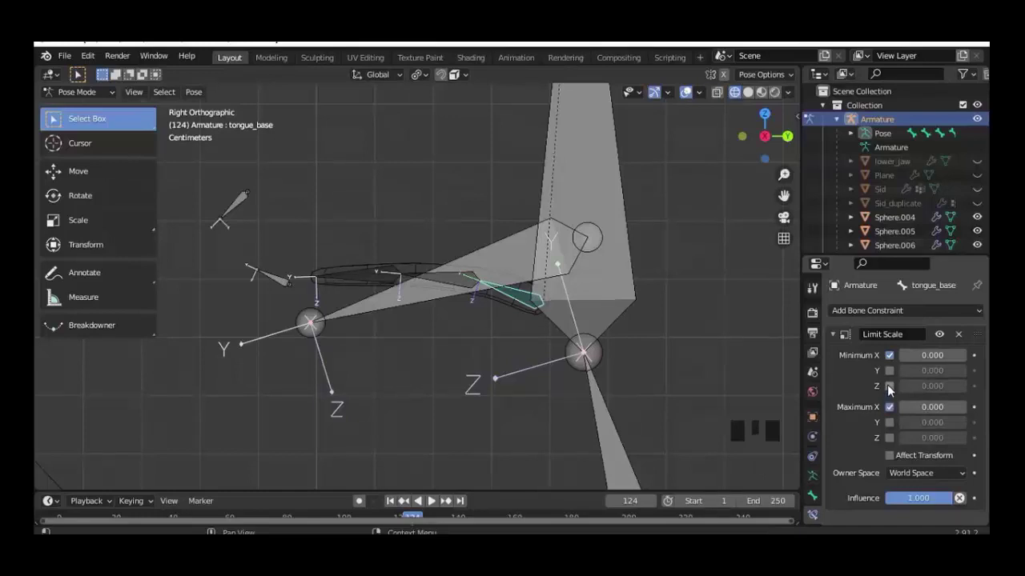
left_click(892, 389)
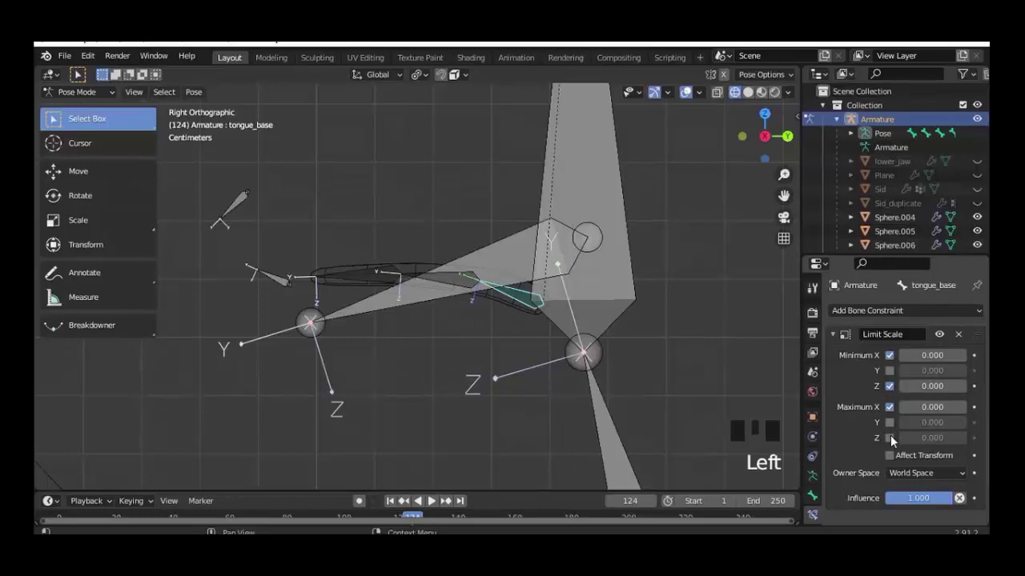
left_click(895, 439)
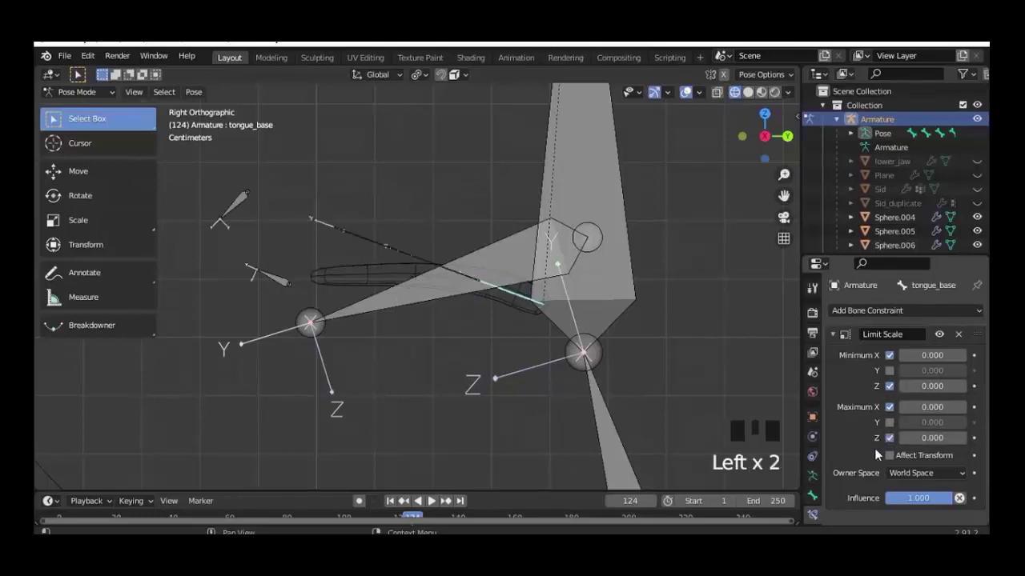
left_click_drag(928, 478, 867, 388)
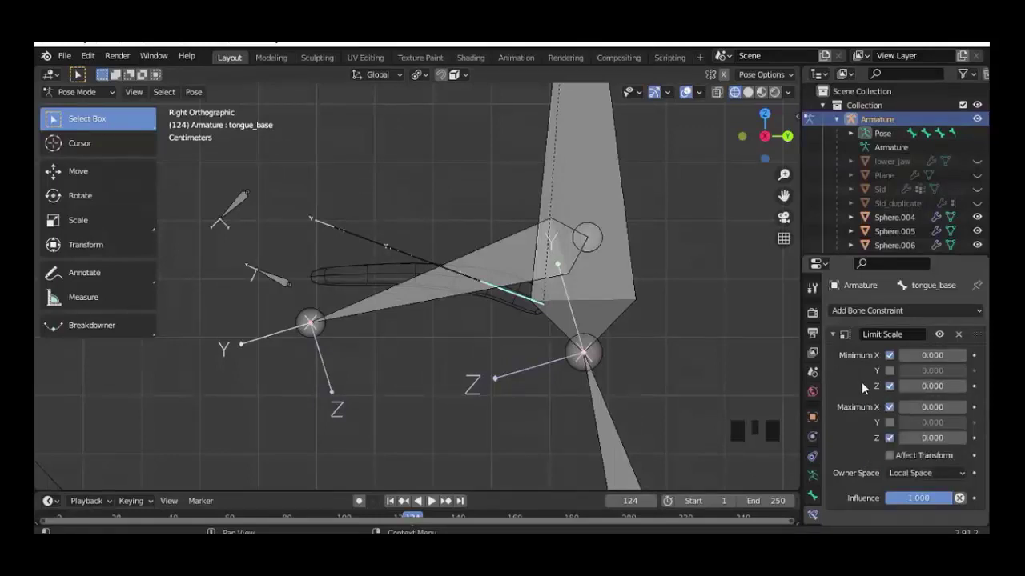
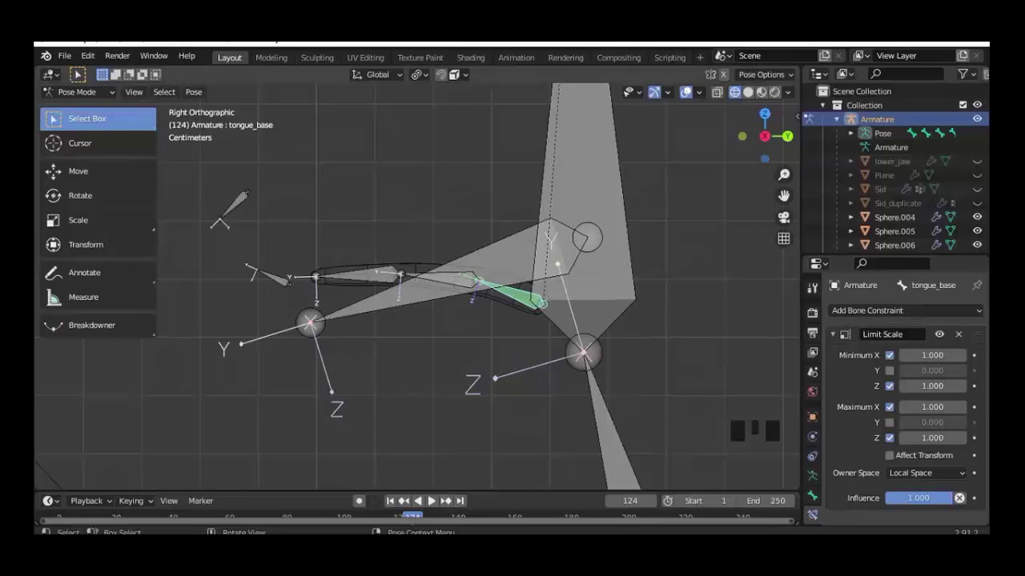
Step: Test-scale tongue_base against its limits, then select tongue_mid for its own constraint
key("s")
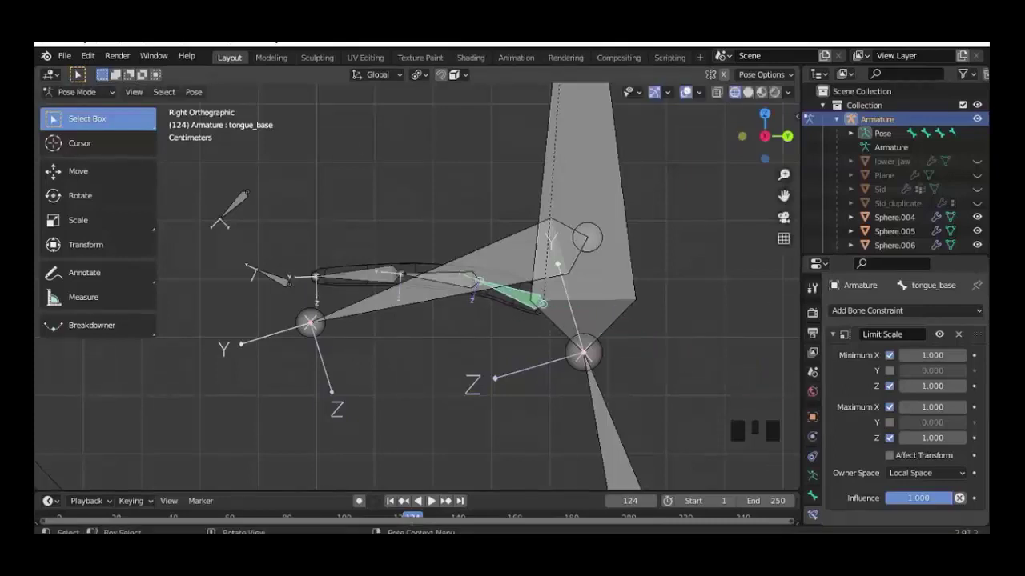
key("s")
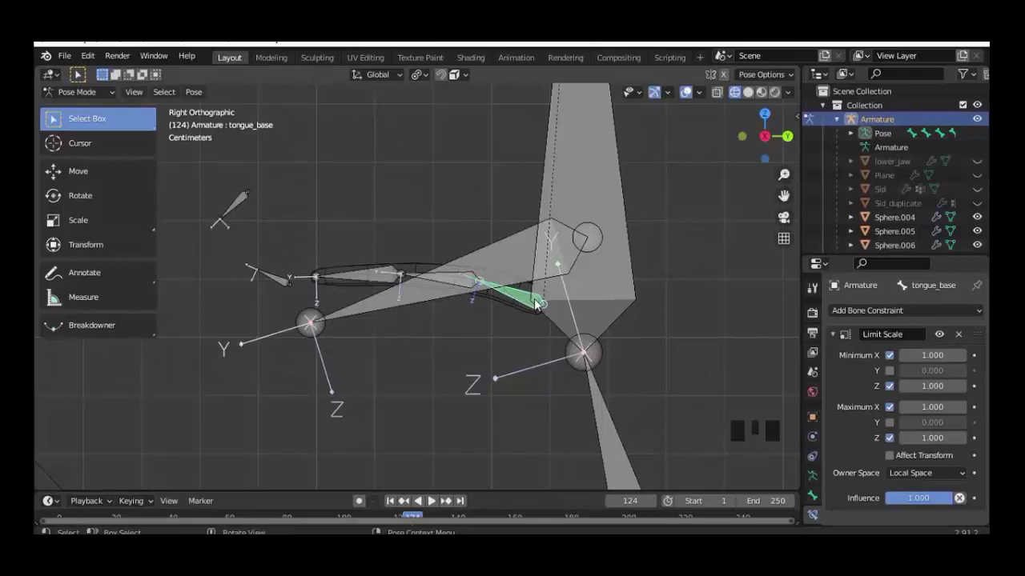
left_click_drag(574, 334, 590, 342)
scroll("down", 3)
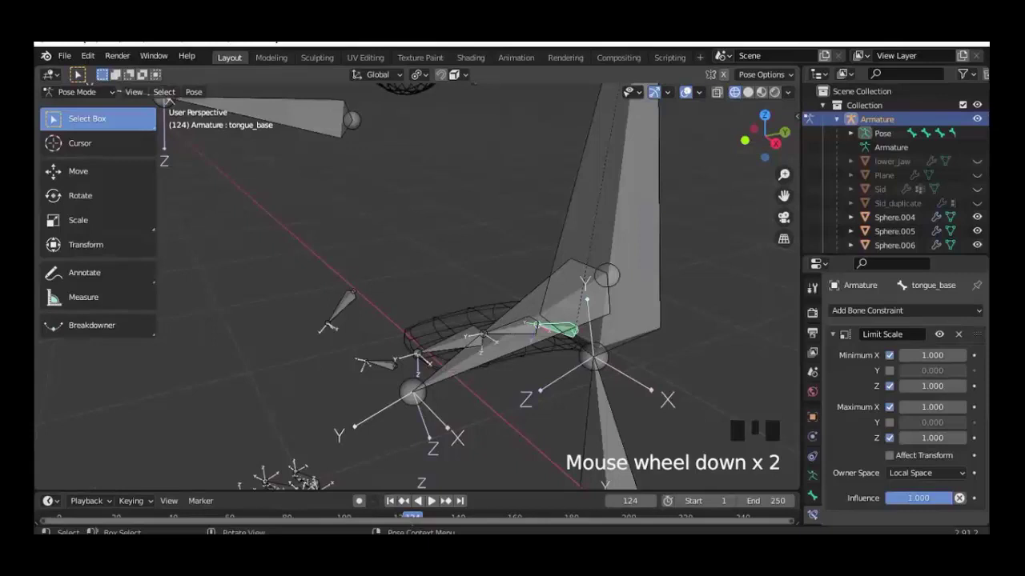
key("s")
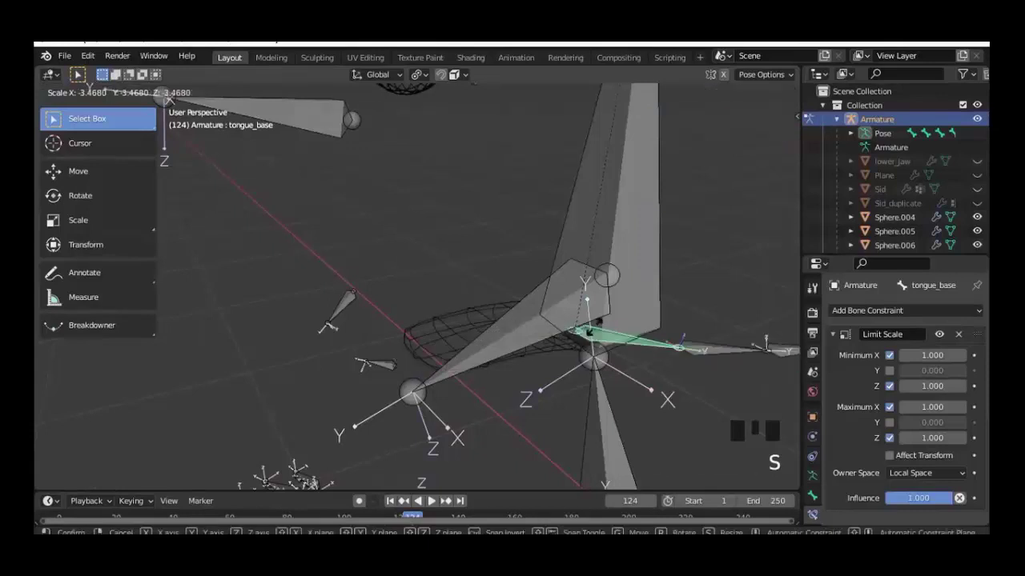
left_click(742, 326)
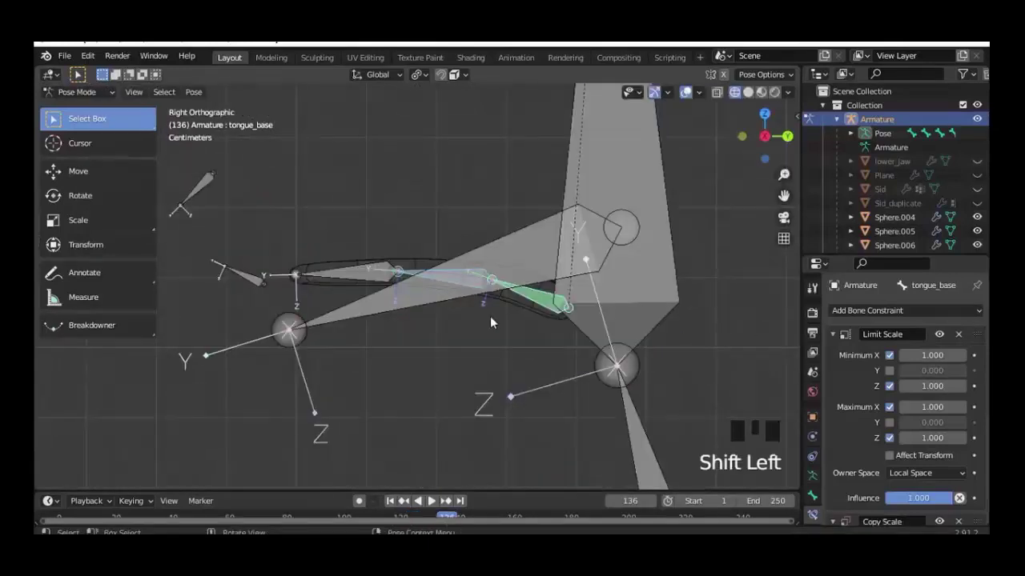
left_click(408, 276)
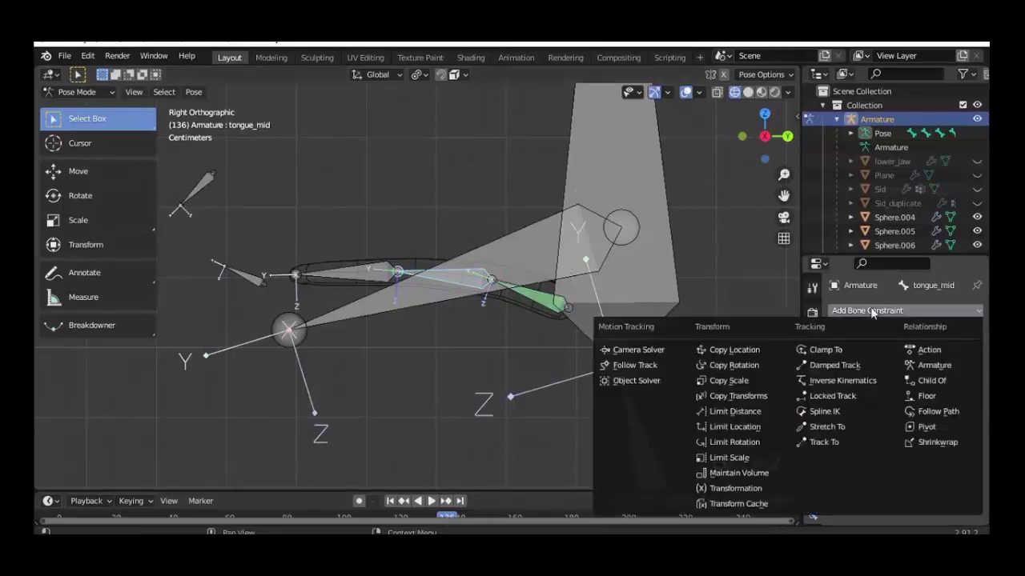
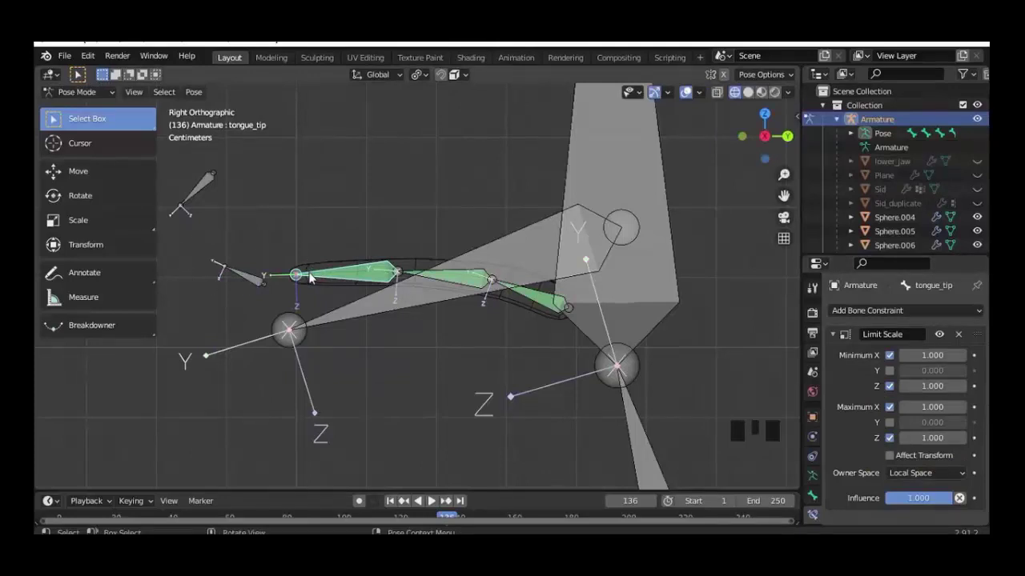
Step: Scale tongue_tip to about 1.826 and orbit to inspect the enlarged tip
key("s")
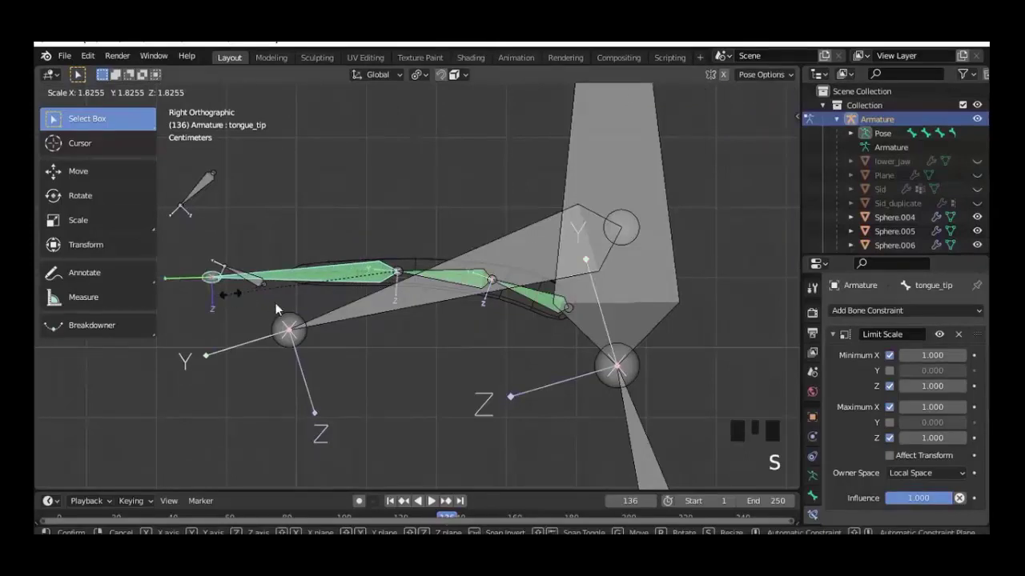
left_click_drag(316, 337, 345, 338)
Step: Test-rotate tongue_tip downward, then clear rotation, location and scale on all bones and return to Right view
scroll("down", 3)
key("r")
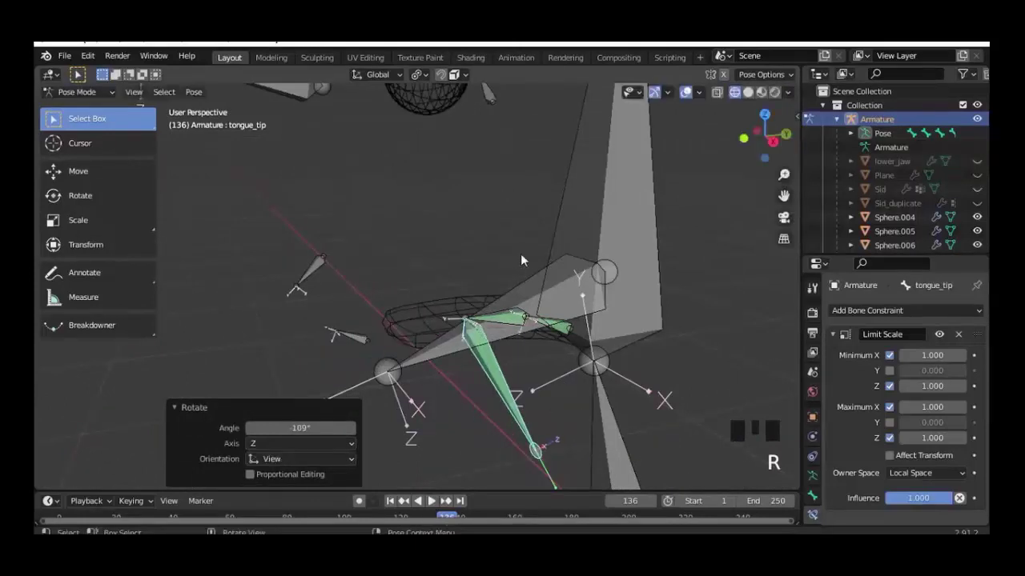
key("a")
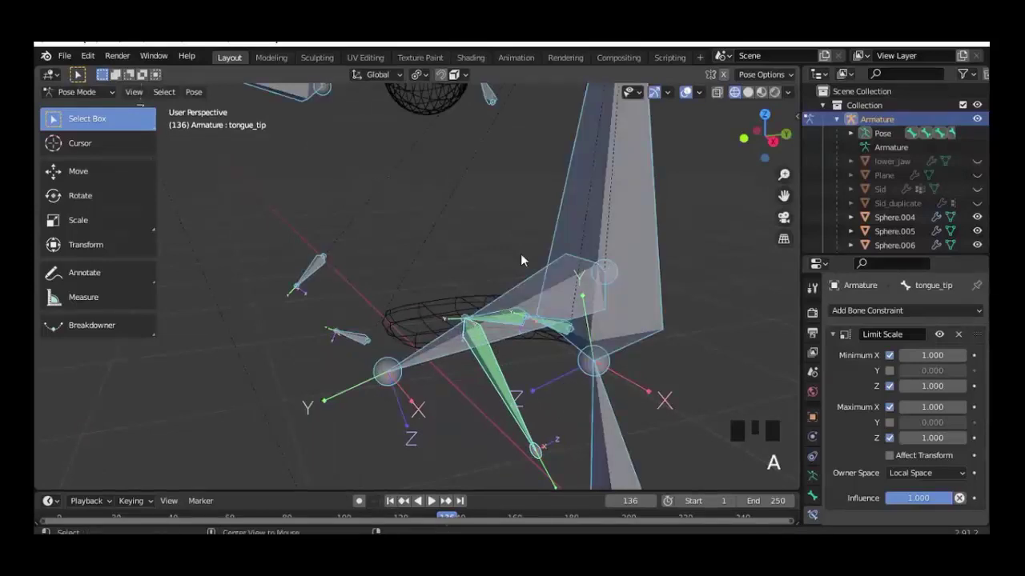
key("alt+r")
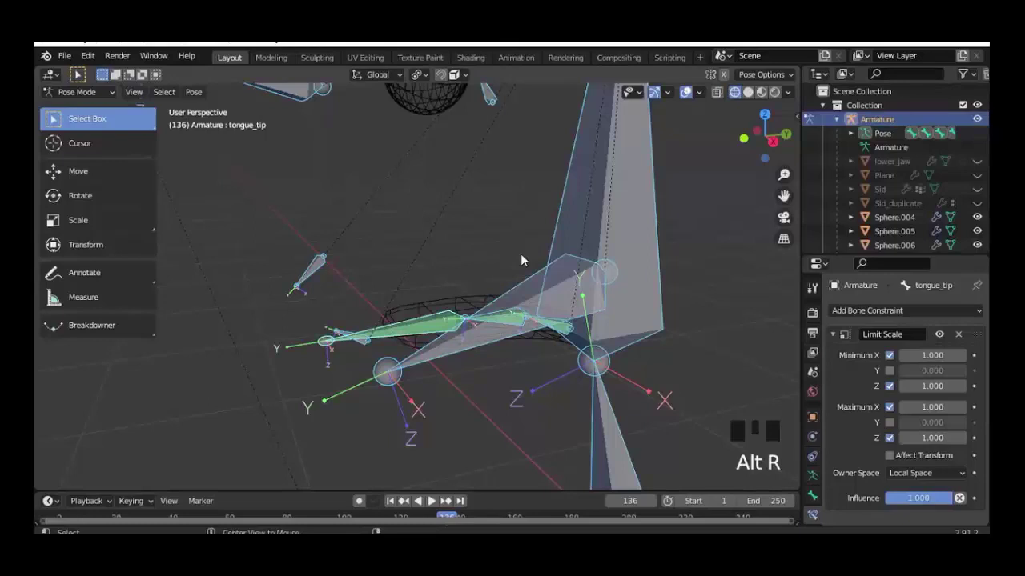
key("alt+g")
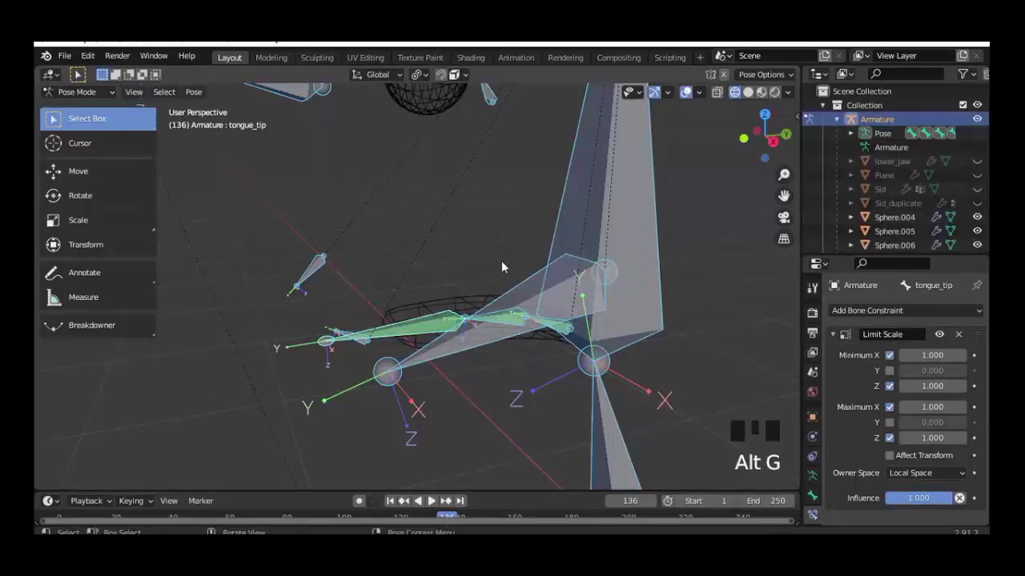
key("alt+s")
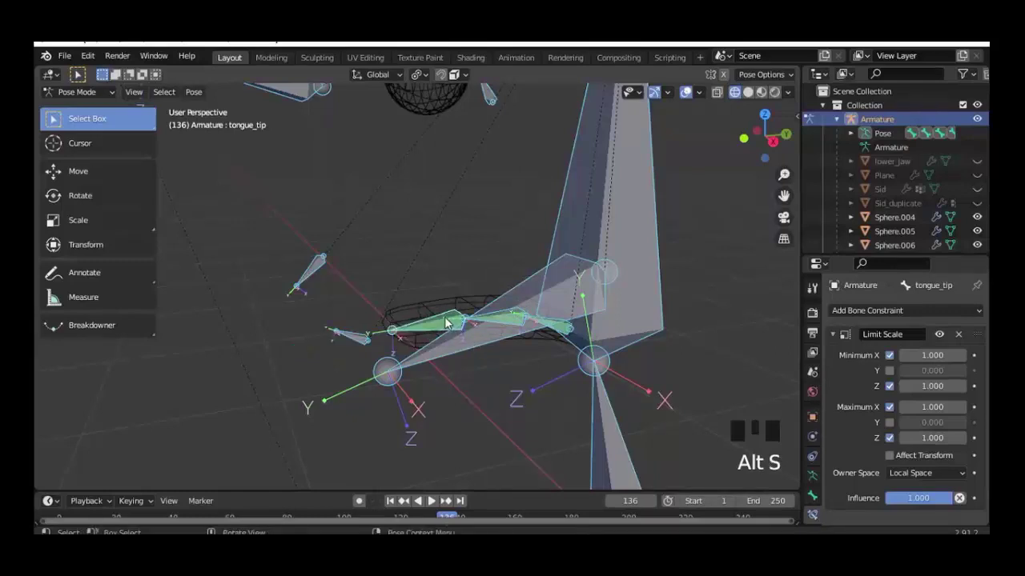
key("KP_3")
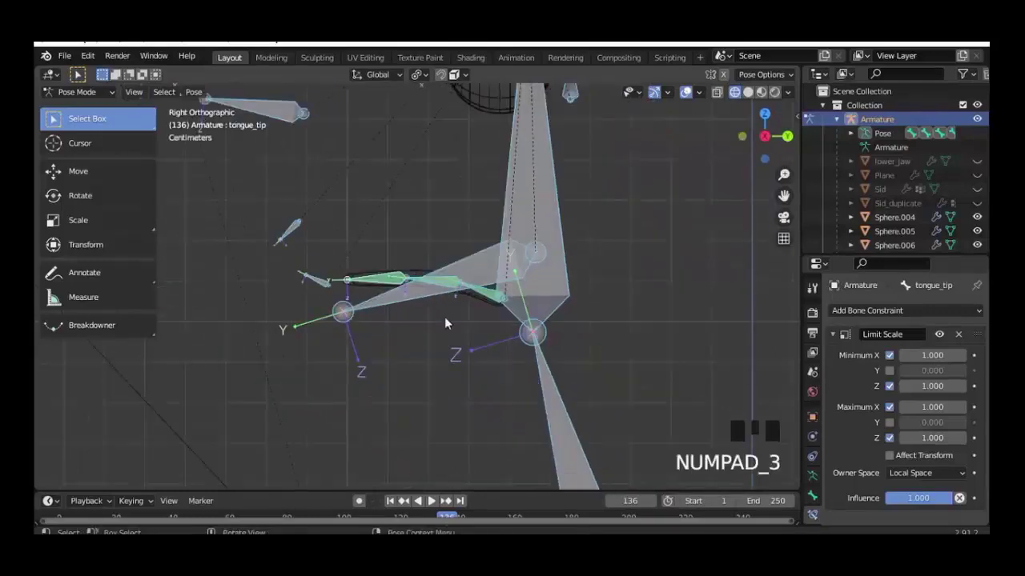
Step: Set Inherit Scale to None for tongue_base and tongue_tip, test-scaling each
left_click(525, 303)
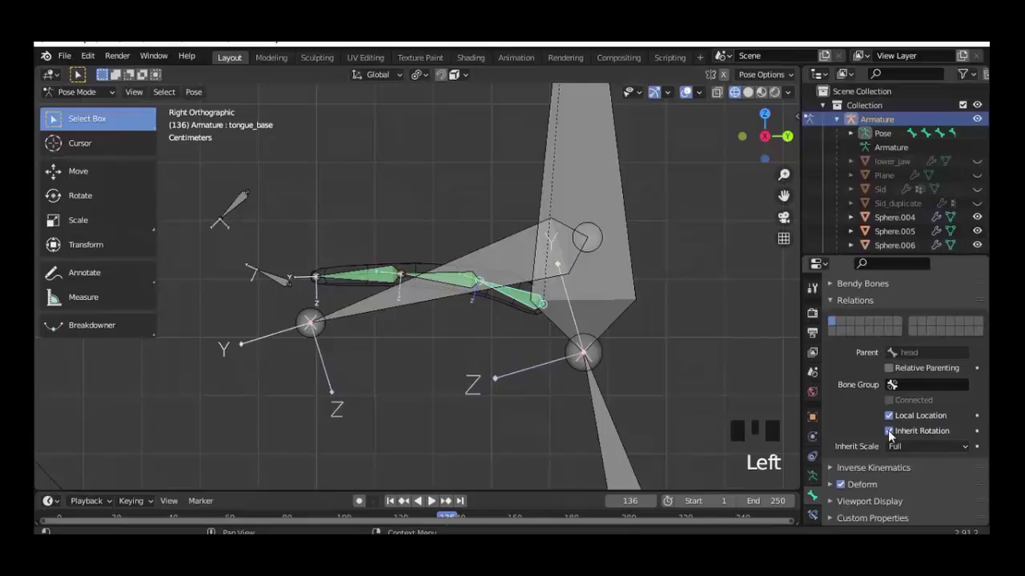
left_click(893, 435)
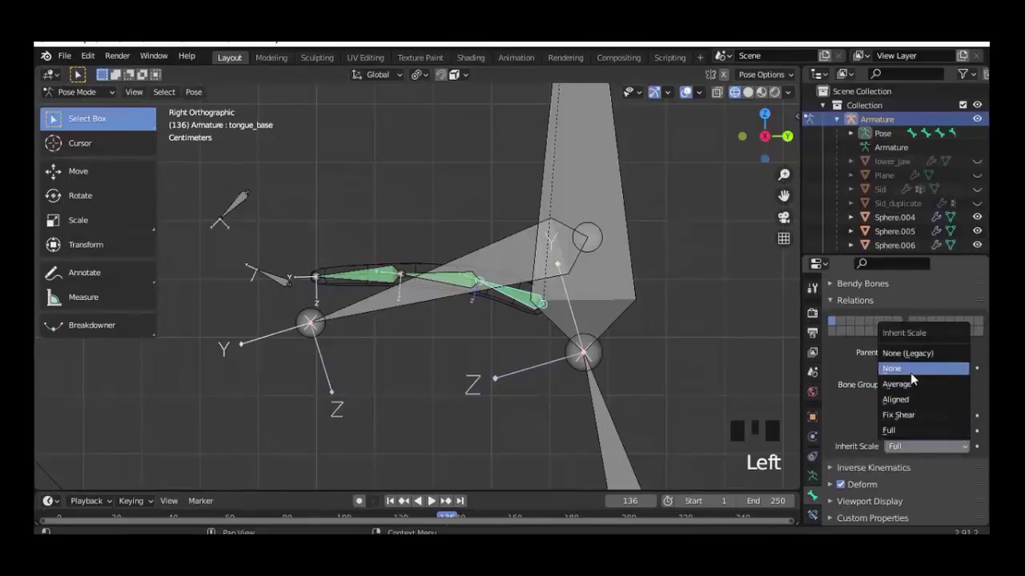
left_click(917, 376)
key("s")
left_click(895, 434)
left_click_drag(895, 451, 368, 278)
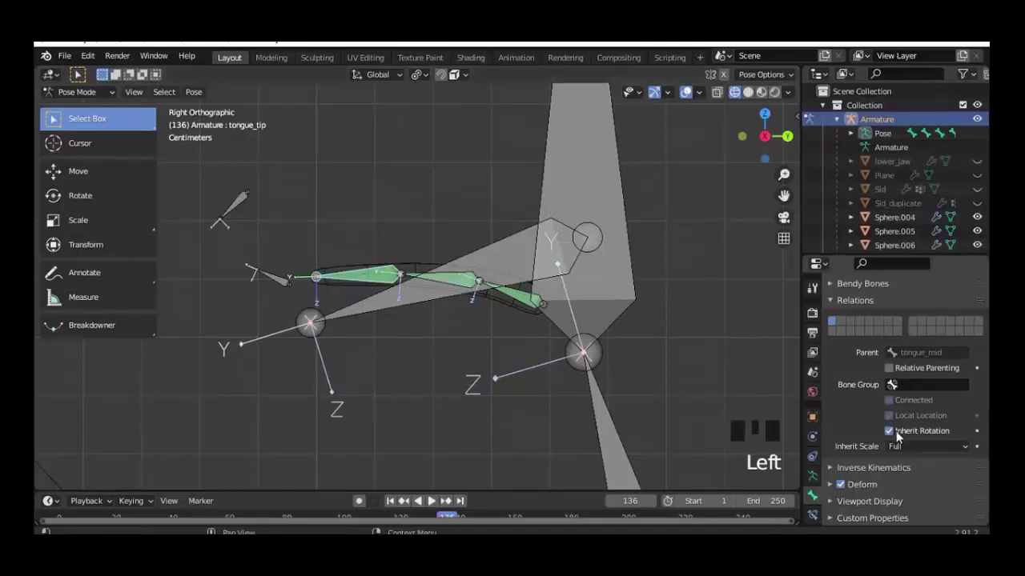
left_click(903, 451)
left_click_drag(903, 451, 514, 298)
key("s")
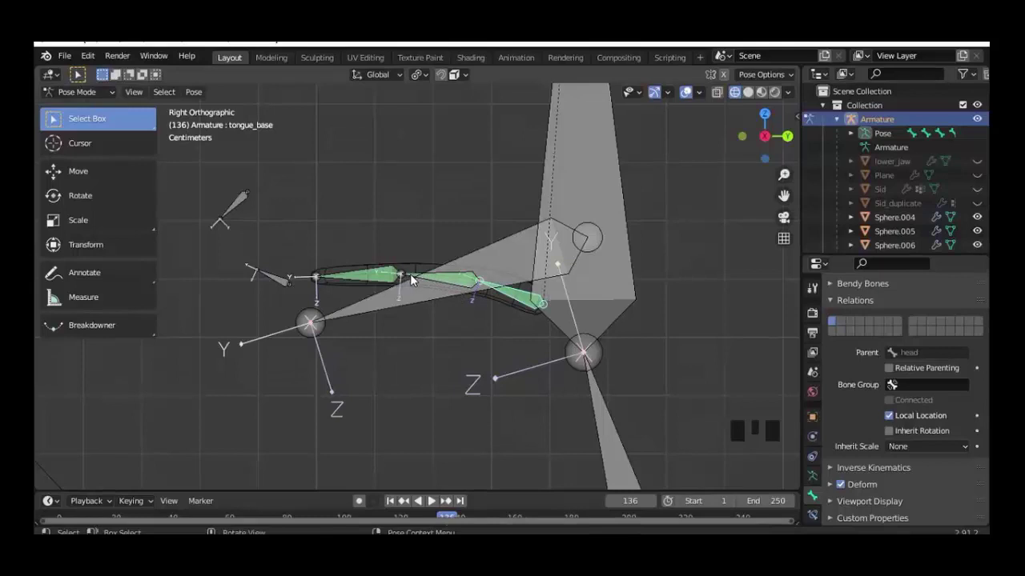
Step: Set Inherit Scale to None for tongue_mid and test-rotate it and tongue_base
left_click(416, 278)
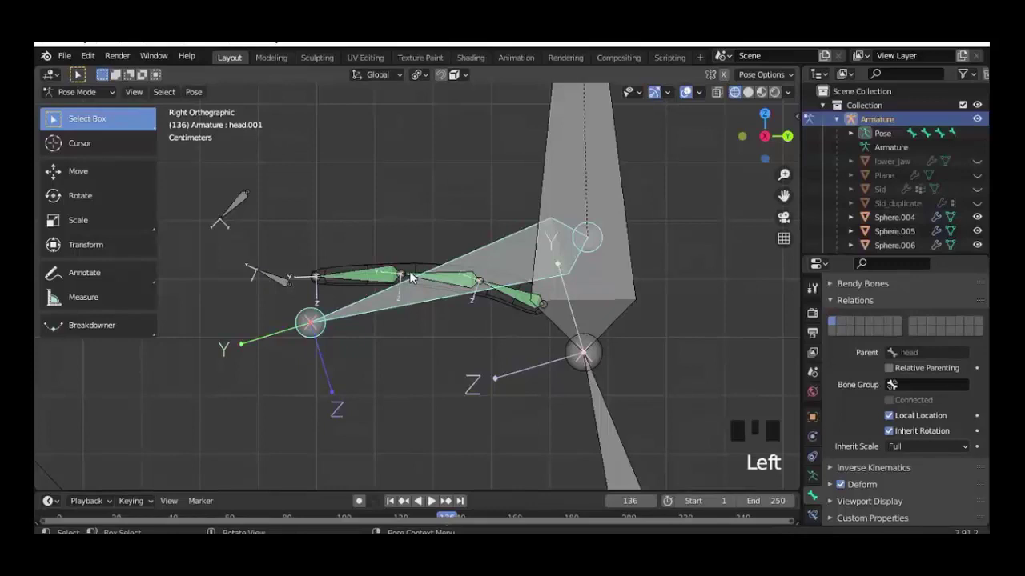
left_click(415, 276)
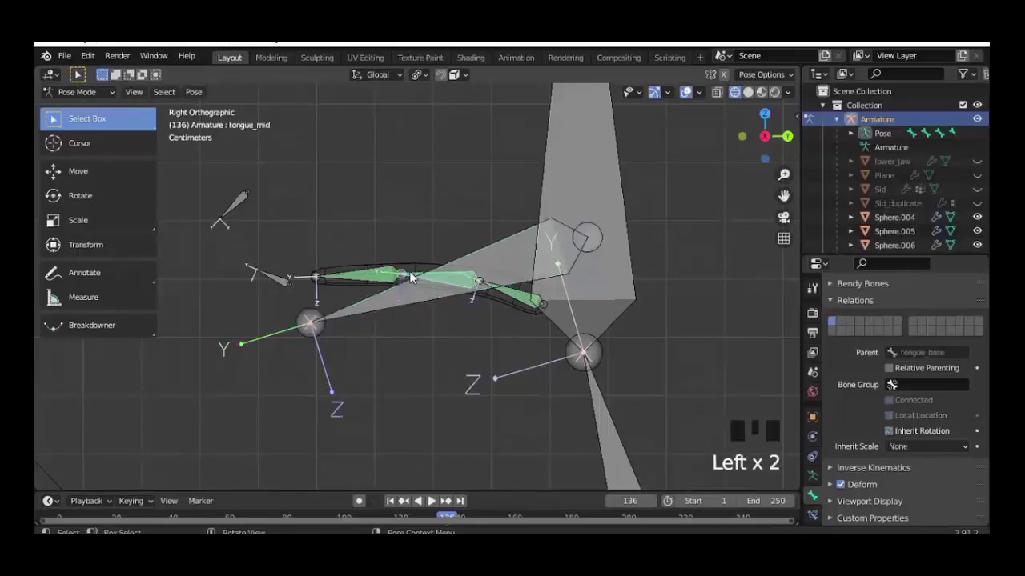
key("s")
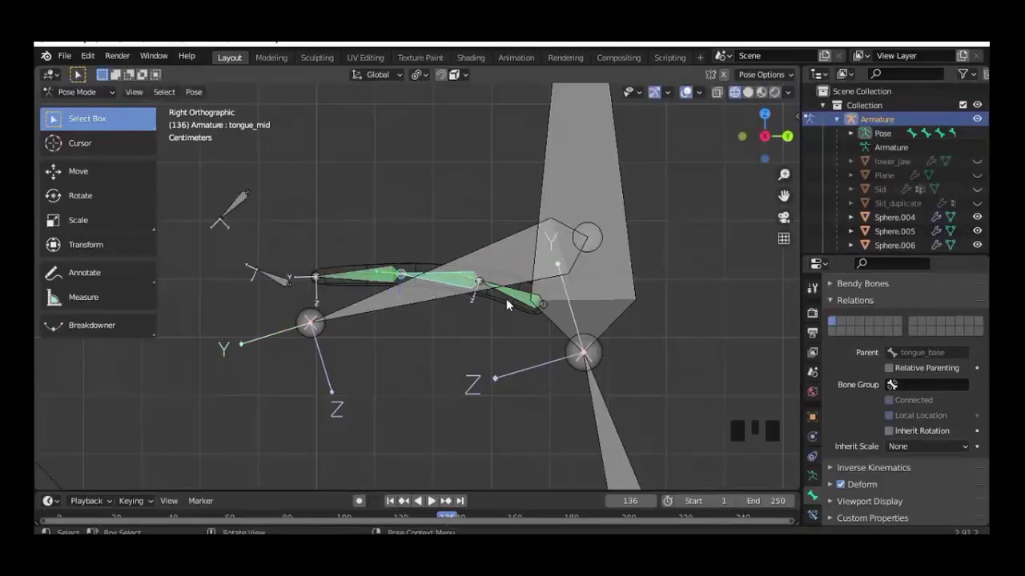
left_click(522, 297)
key("r")
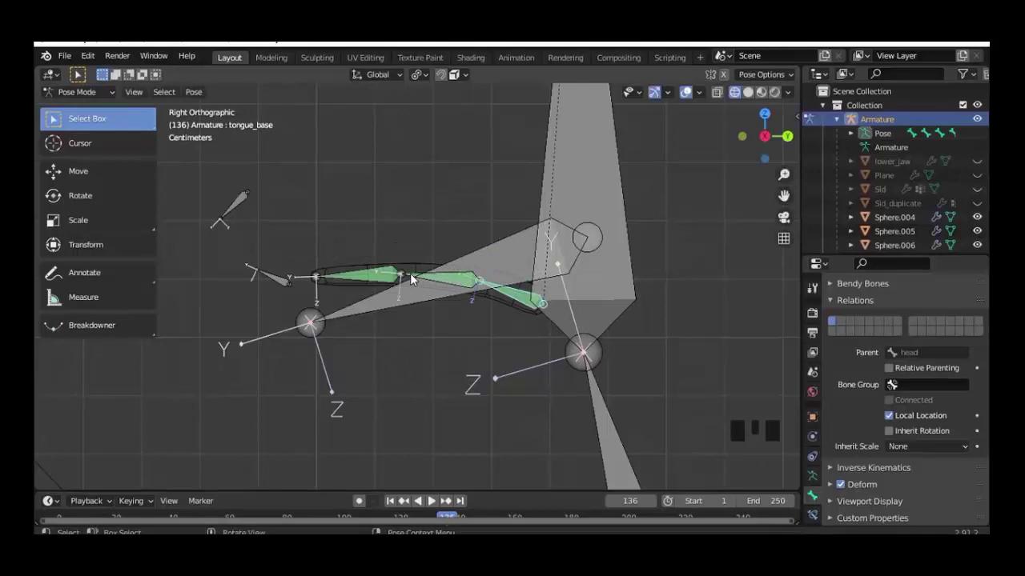
left_click(413, 280)
key("r")
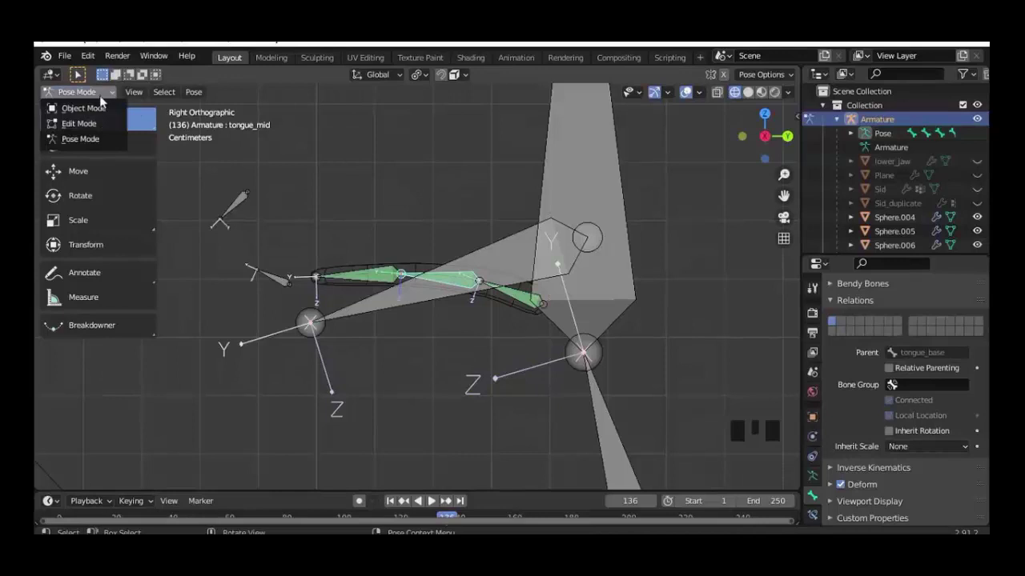
Step: Parent the tongue mesh to the Armature with automatic weights, then go back to Pose Mode
left_click_drag(383, 270, 463, 336)
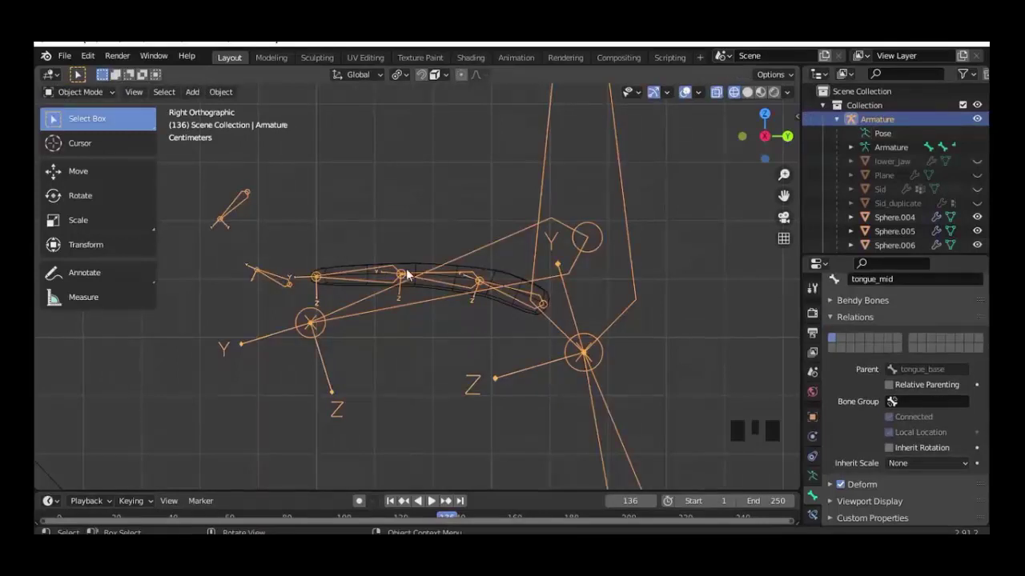
left_click(415, 267)
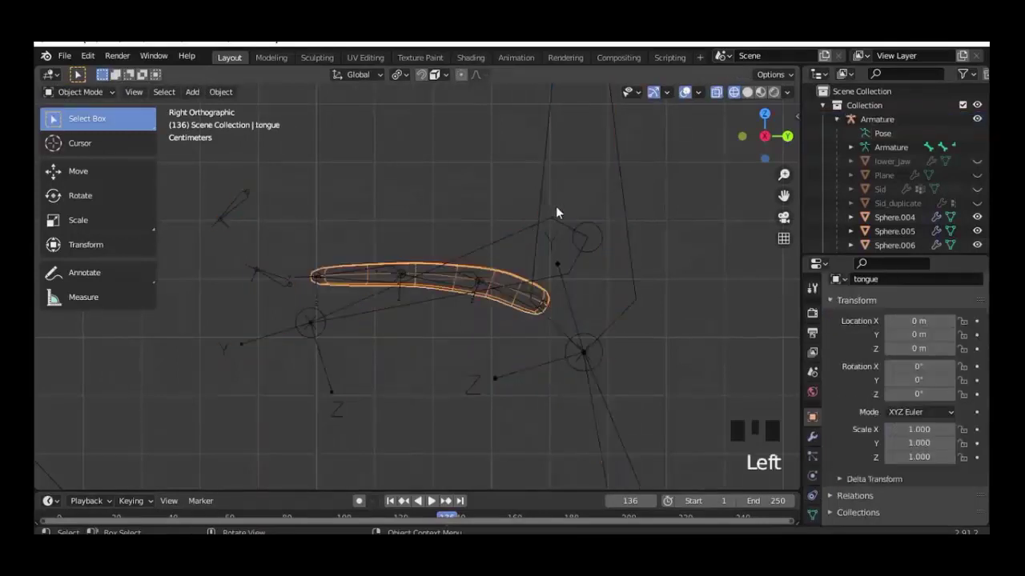
left_click(550, 182)
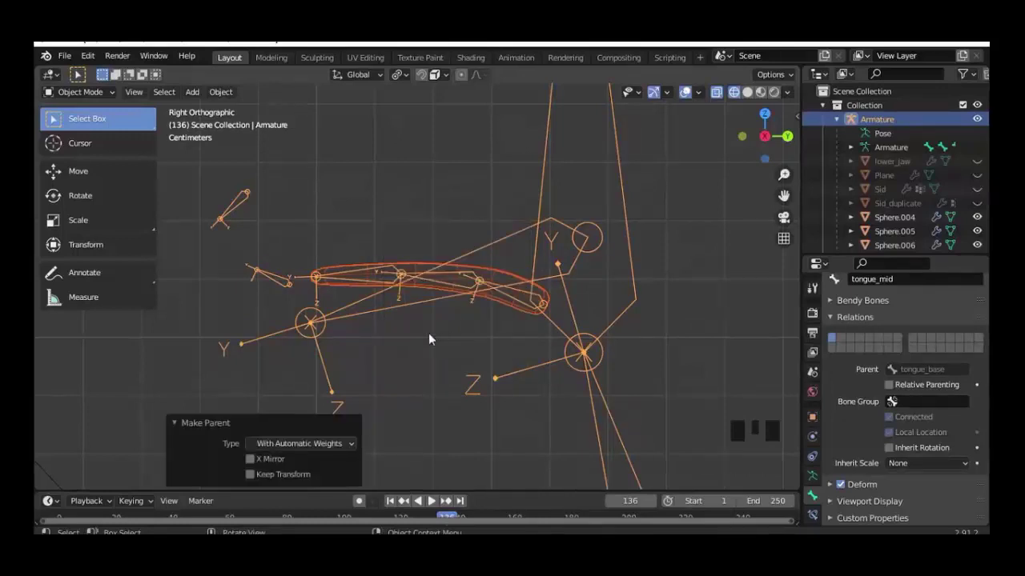
left_click(371, 280)
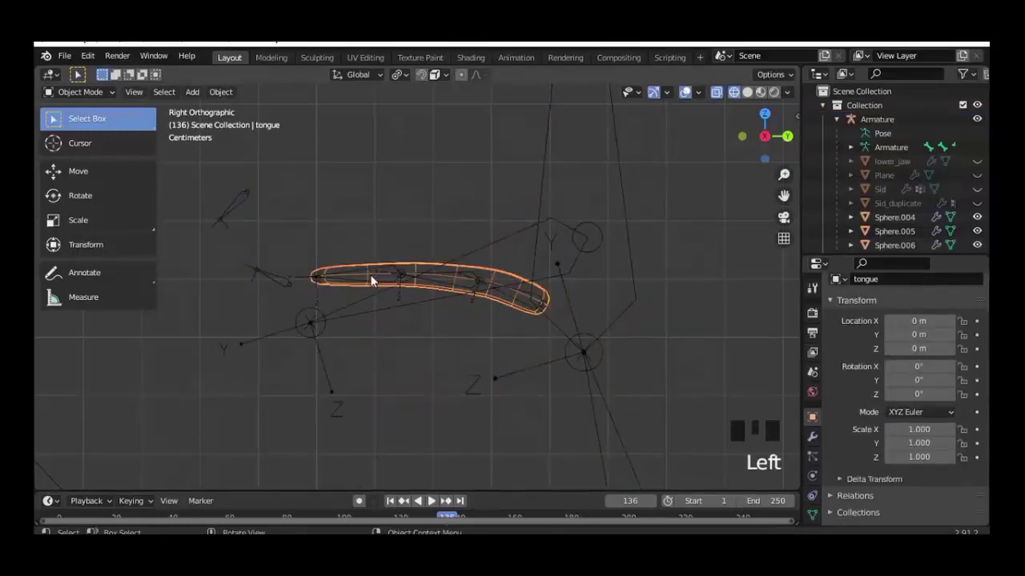
left_click(371, 280)
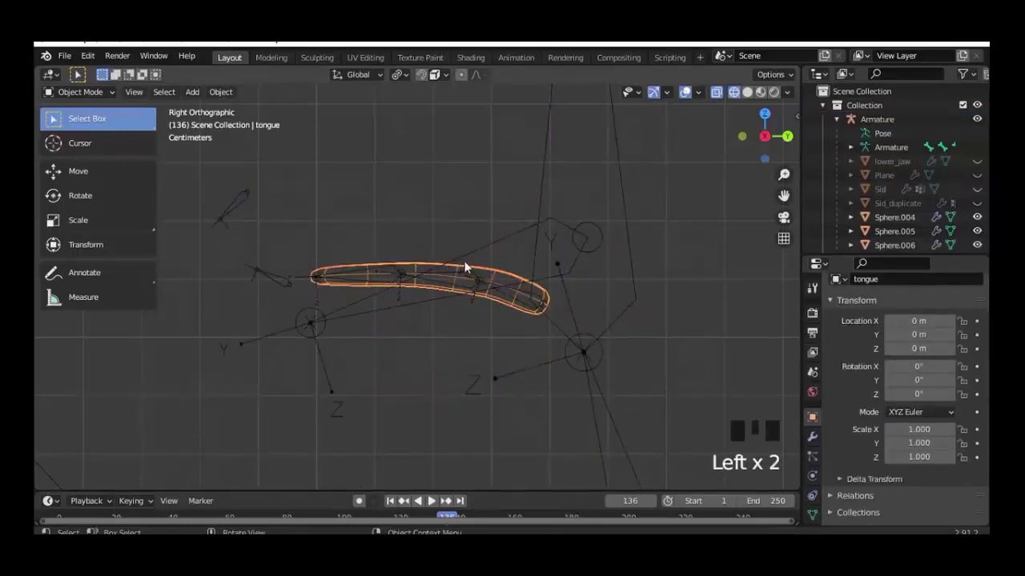
left_click(271, 215)
left_click_drag(98, 93, 517, 299)
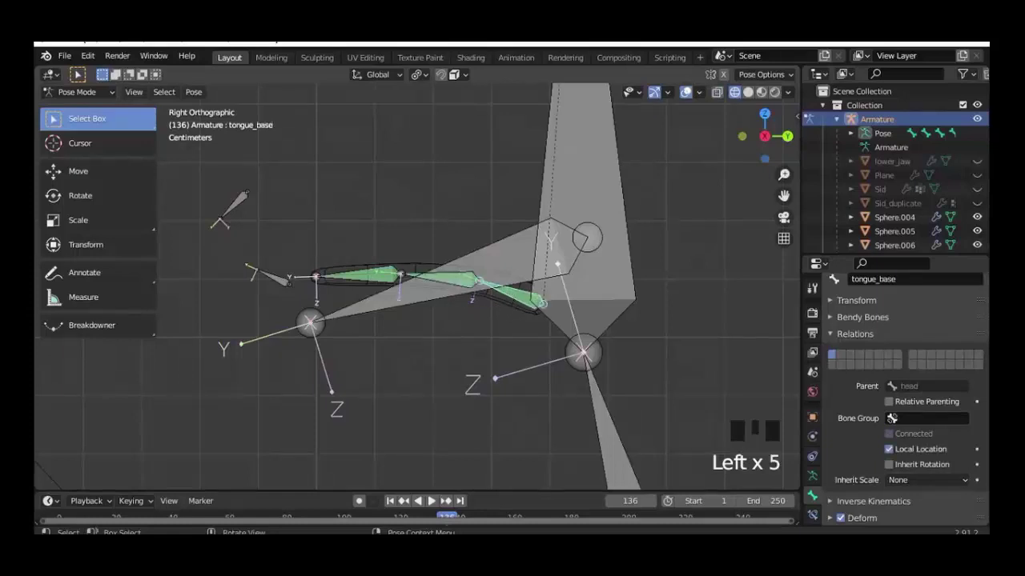
Step: Test-scale and rotate tongue_base and tongue_tip to check the tongue deformation
key("s")
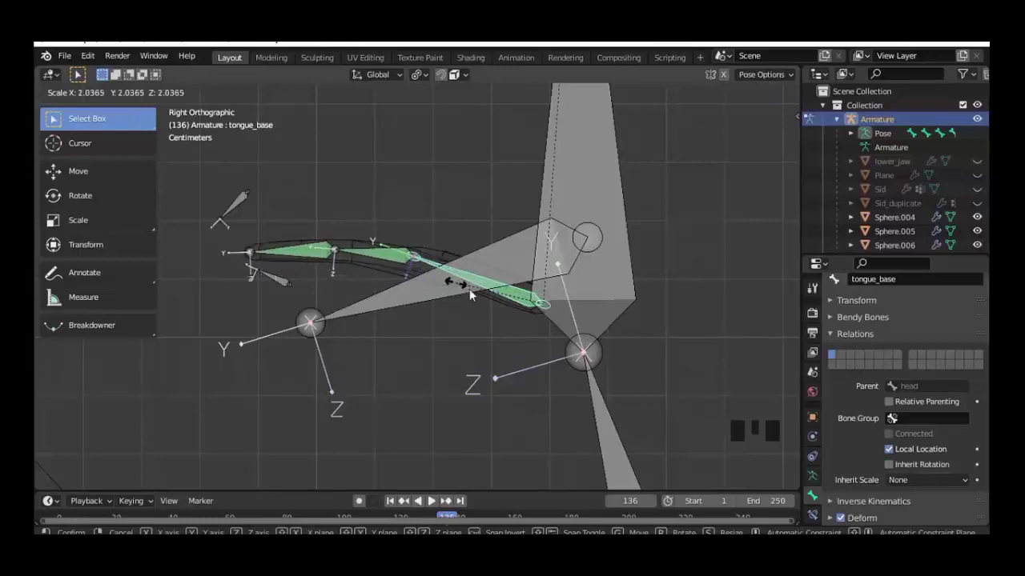
key("r")
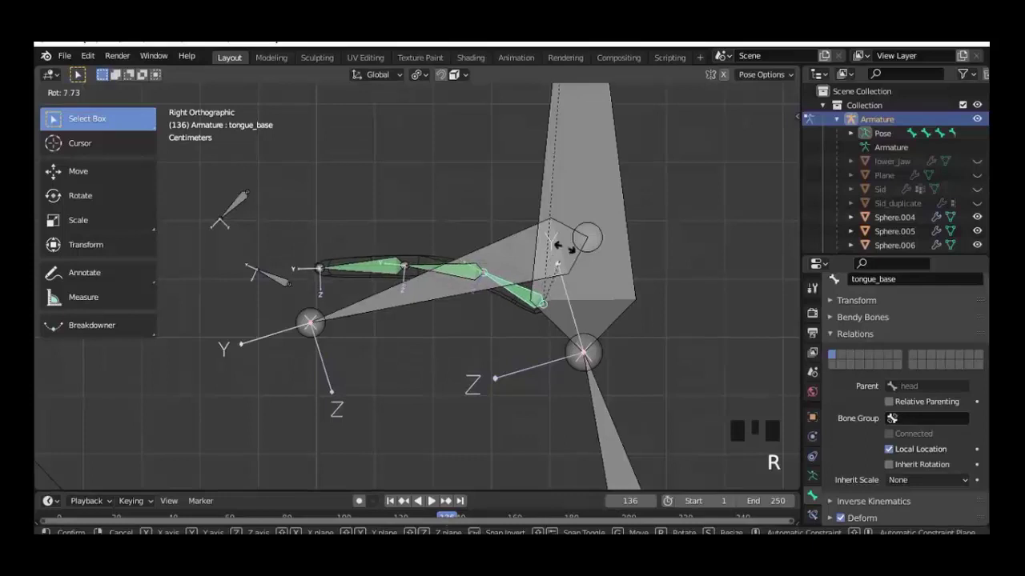
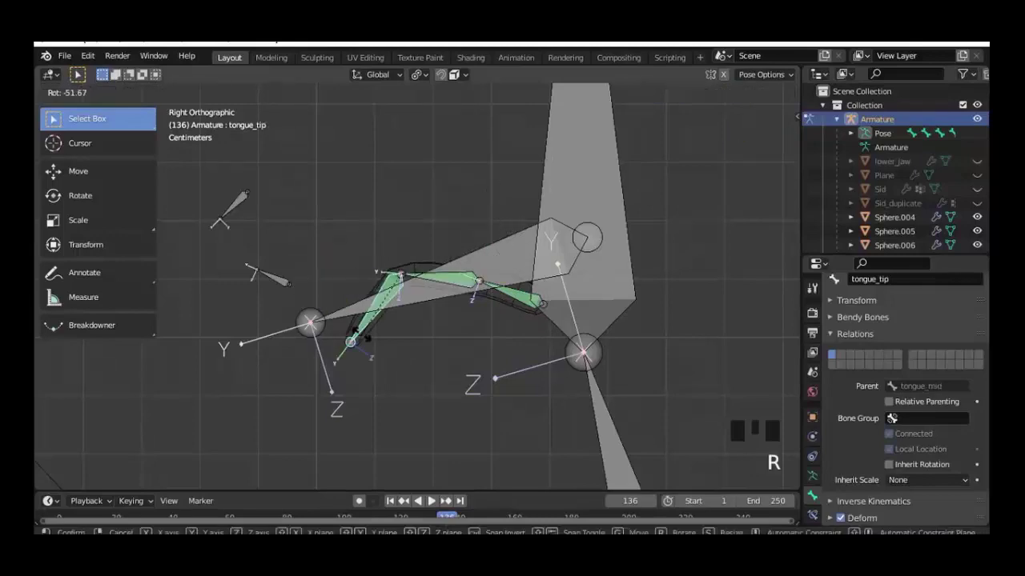
middle_click(398, 338)
scroll("down", 3)
key("s")
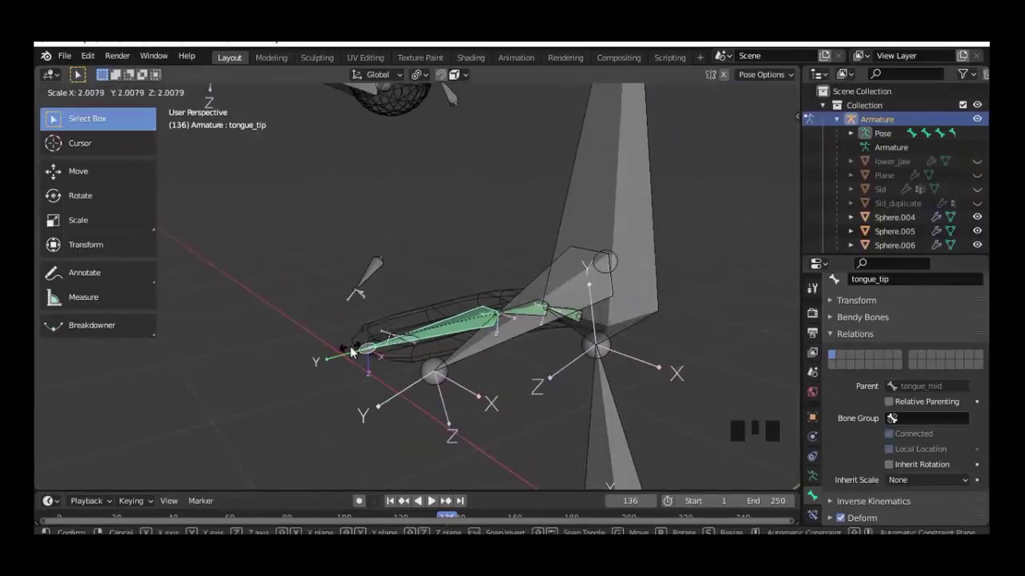
key("KP_3")
scroll("up", 3)
Step: Rotate tongue_mid, bend tongue_base about -85° downward, and leave head.001 active
left_click(409, 270)
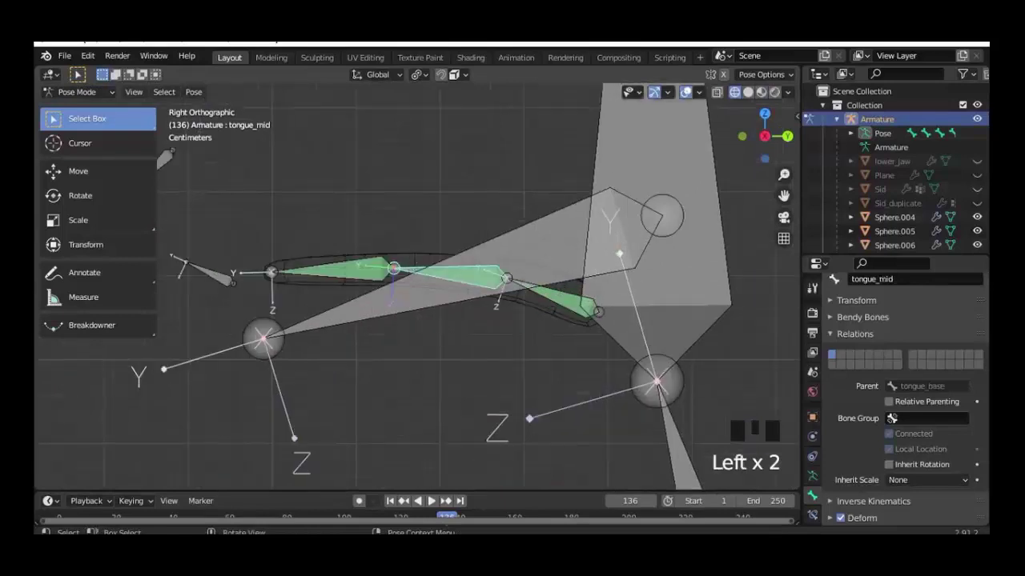
key("r")
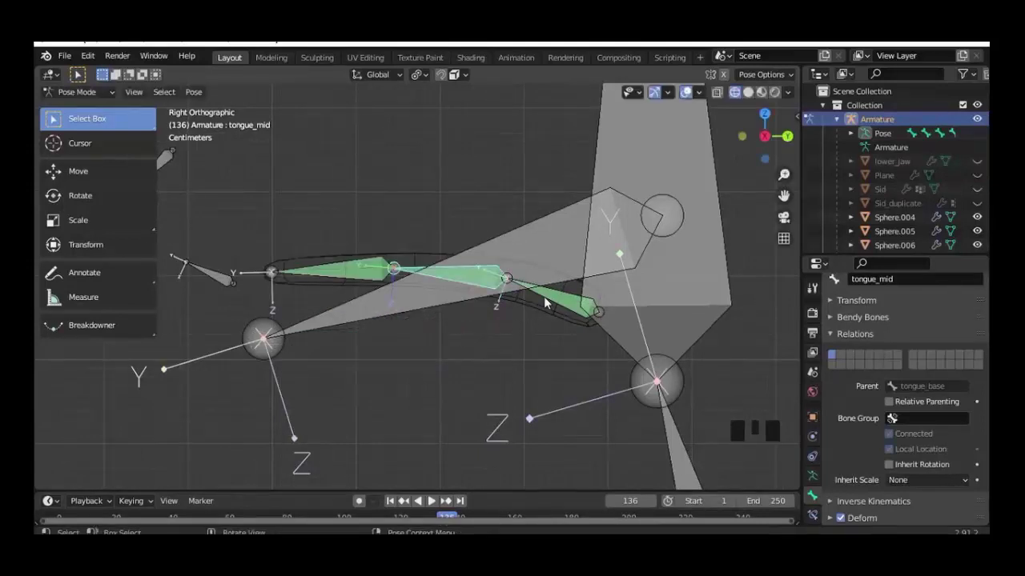
left_click(544, 300)
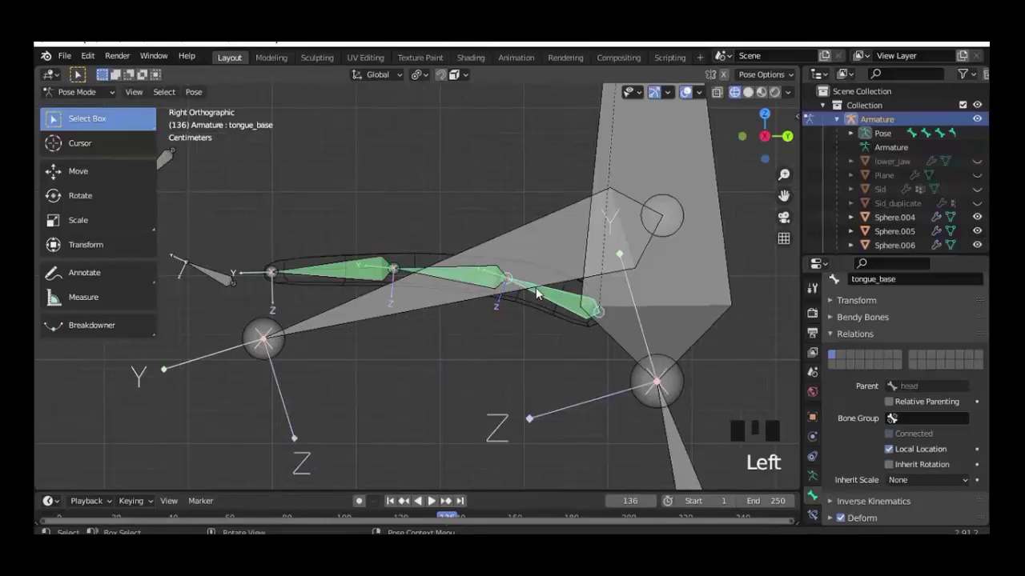
key("r")
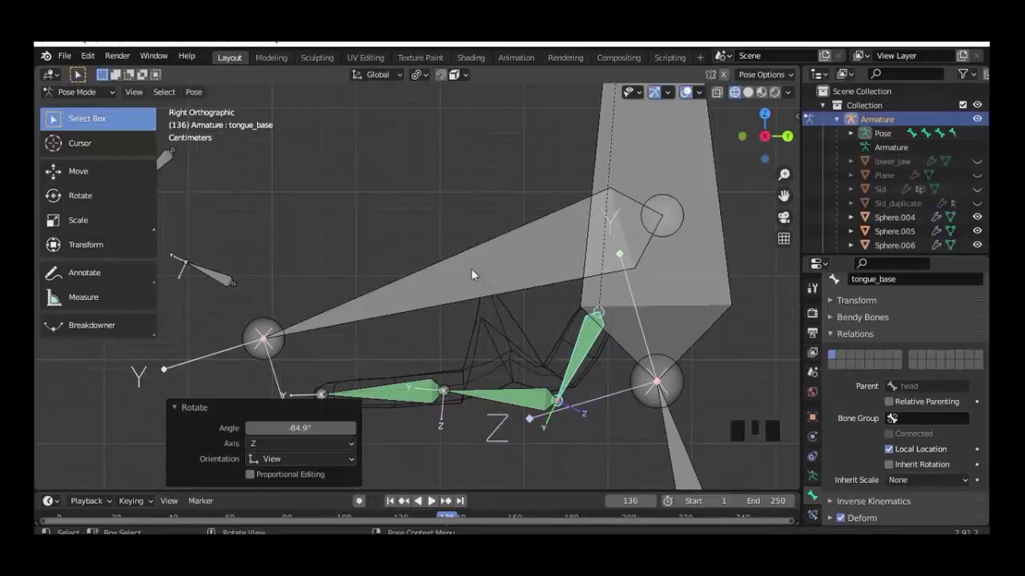
left_click(472, 273)
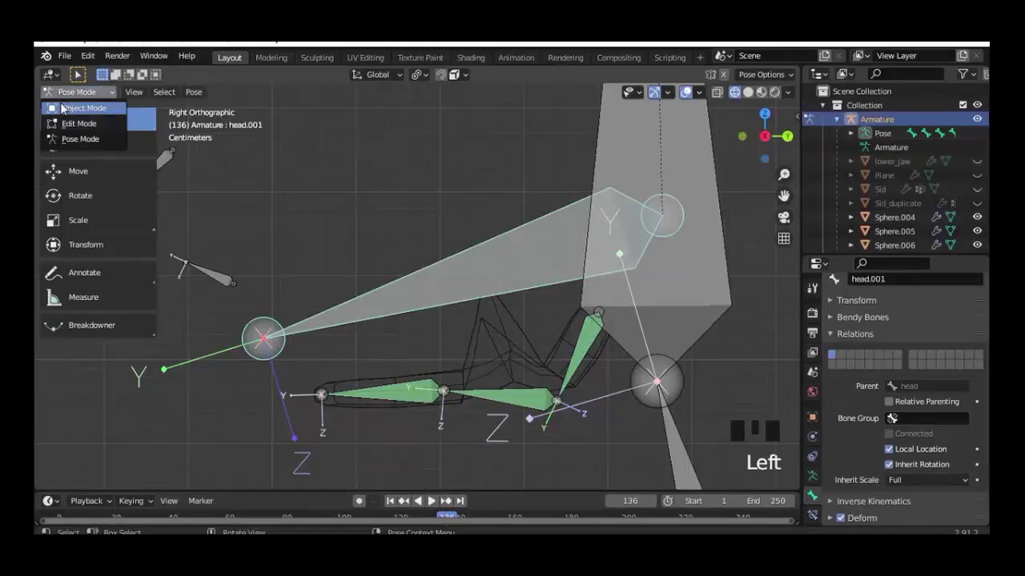
Step: In Weight Paint on the tongue mesh, show head.001's weights and paint the spike down to zero
left_click_drag(161, 162, 494, 339)
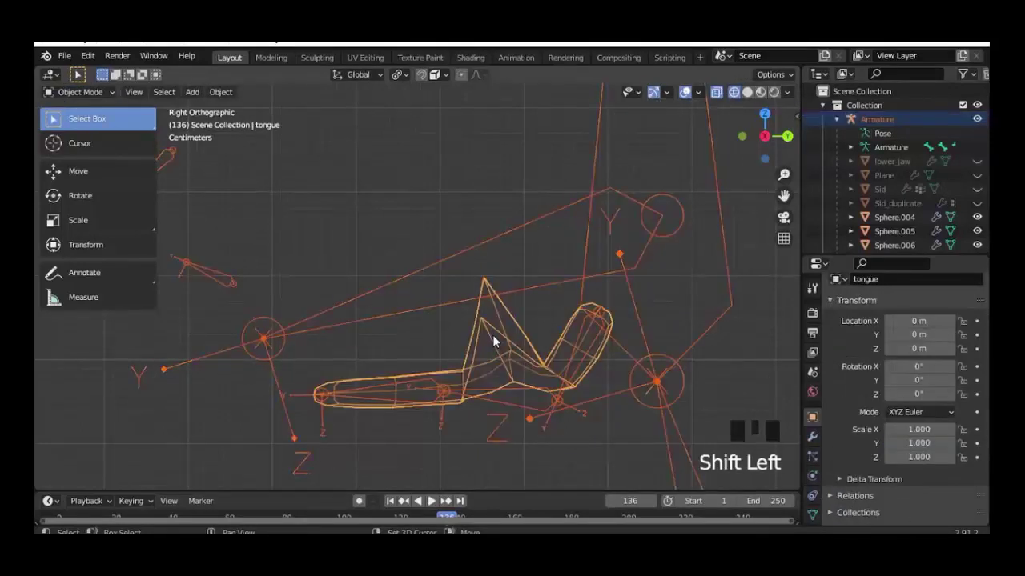
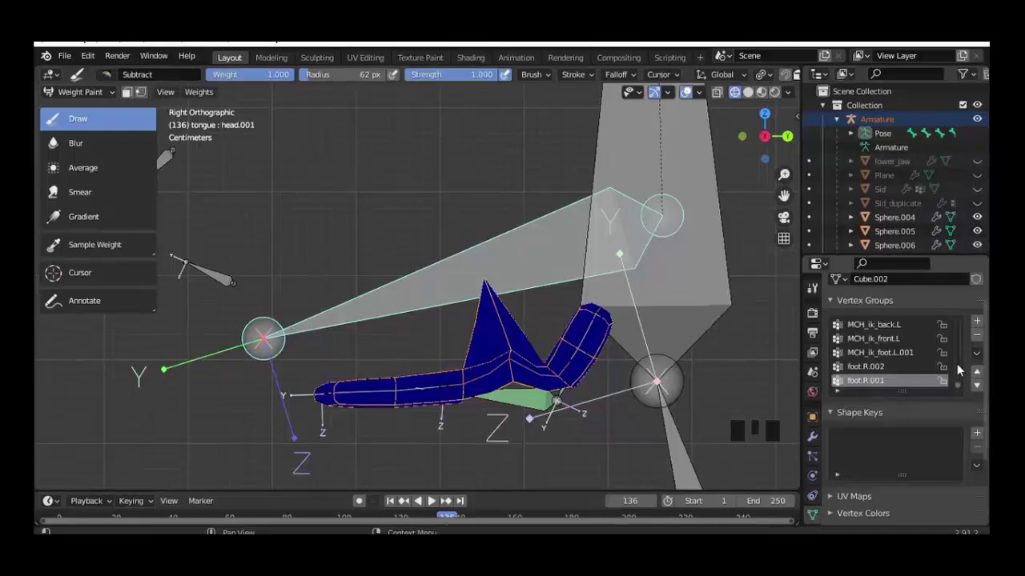
left_click(873, 344)
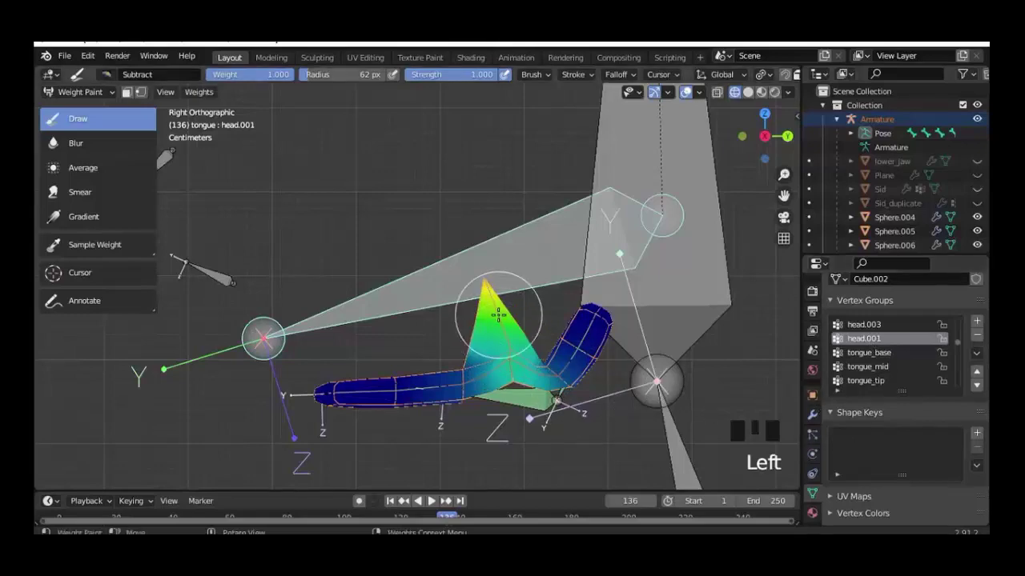
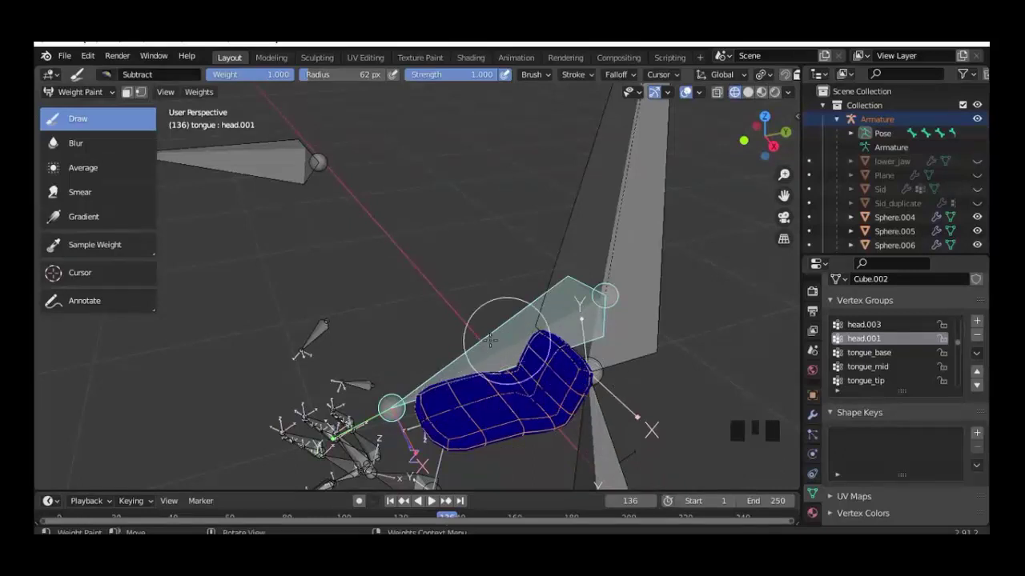
key("KP_3")
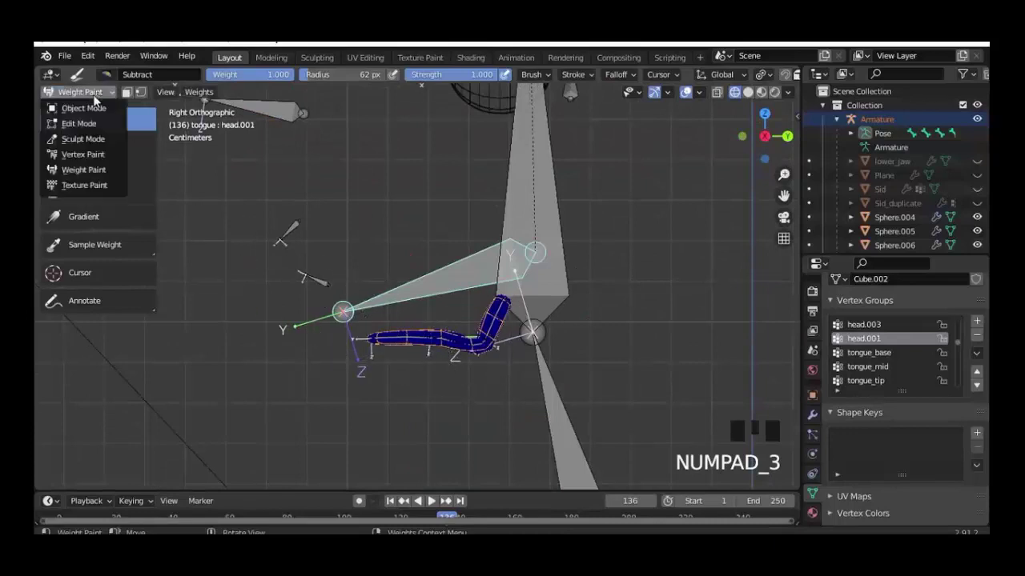
Step: Back in Pose Mode, clear rotation and location on all bones to reset the rig
left_click_drag(474, 308, 477, 283)
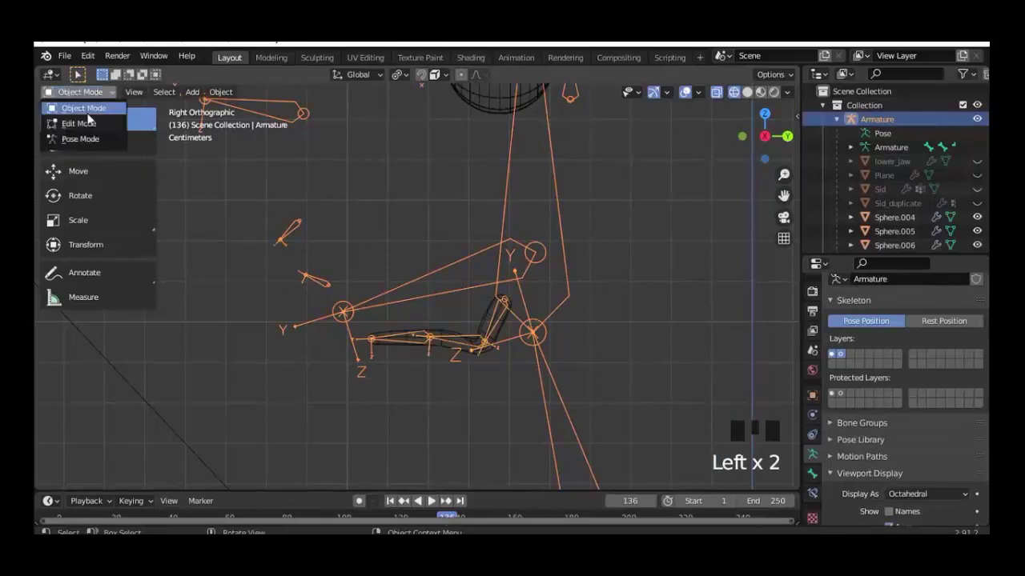
left_click_drag(502, 341, 541, 331)
scroll("up", 3)
key("a")
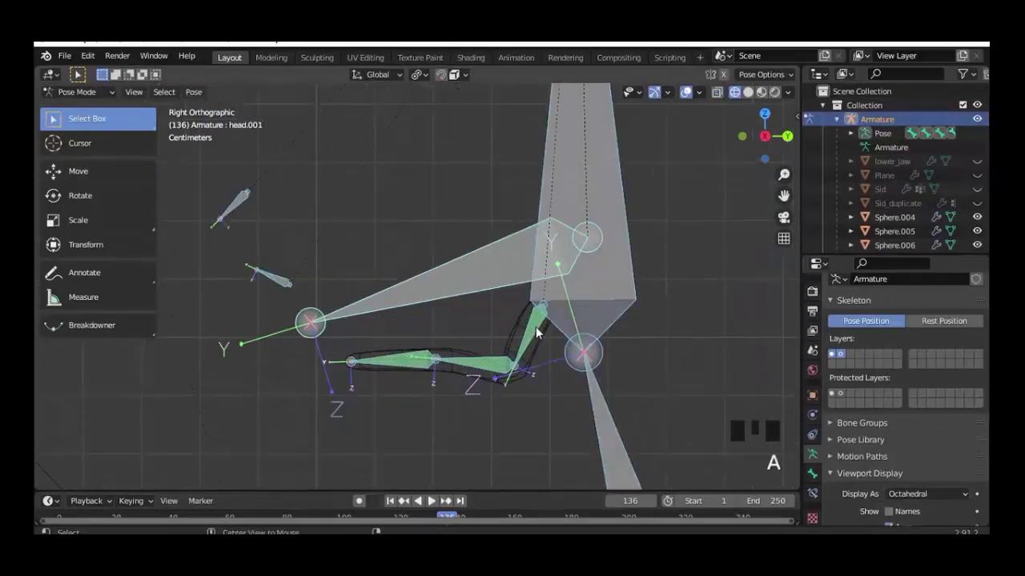
key("alt+r")
key("alt+g")
Step: Test-rotate tongue_base upward, return it to rest, and add Collection 3 to the scene
left_click(511, 293)
key("r")
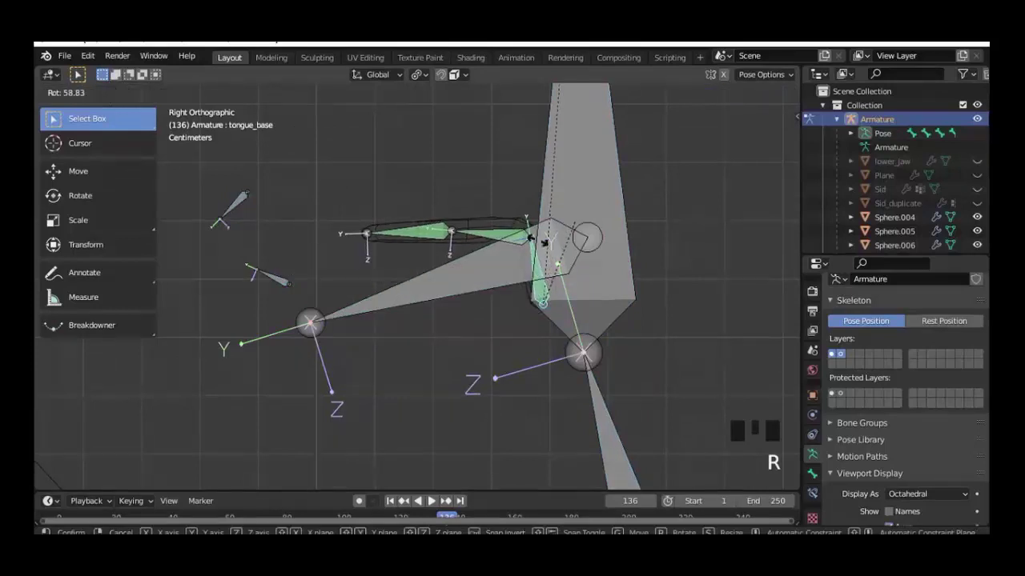
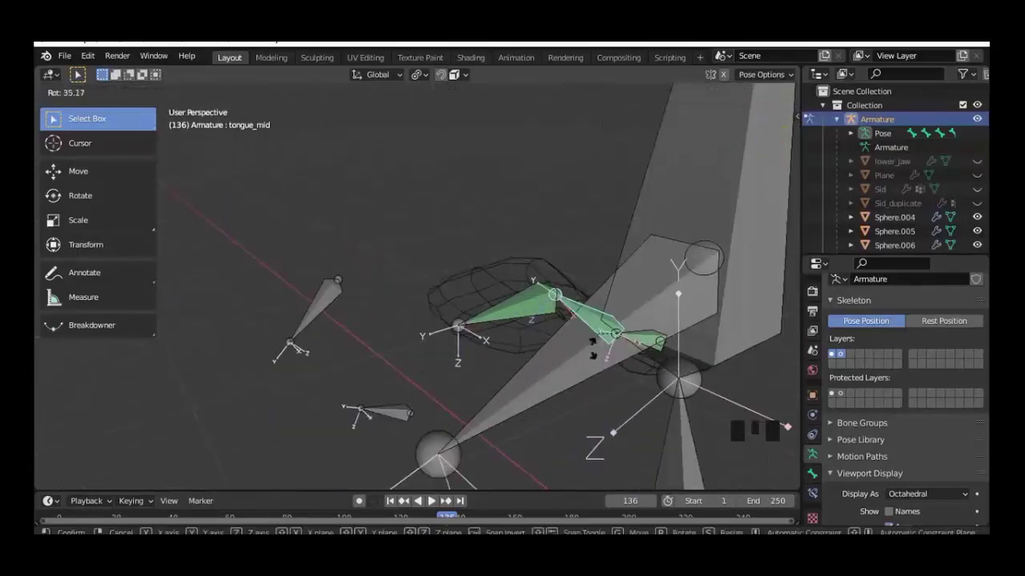
key("KP_3")
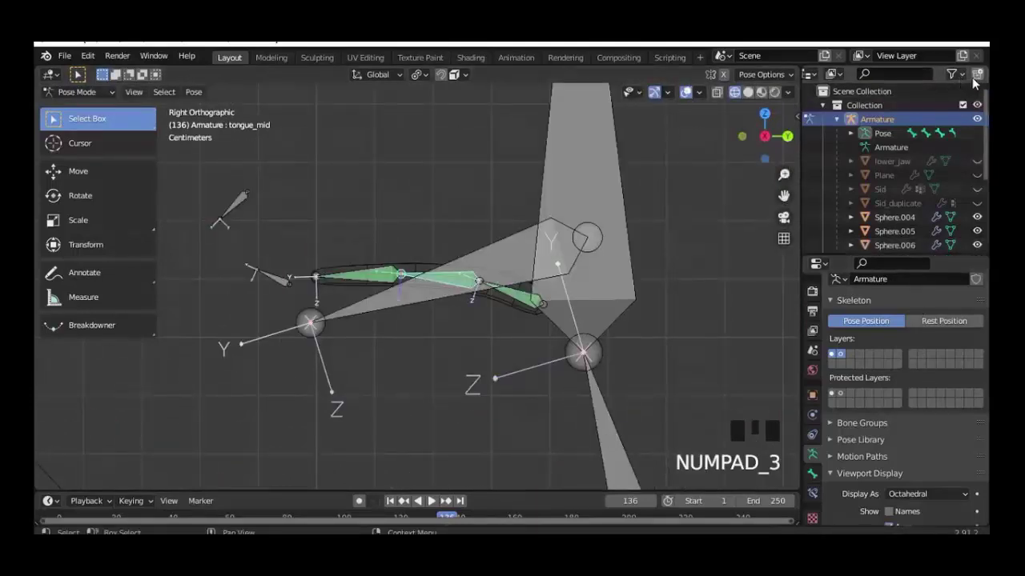
left_click_drag(981, 80, 839, 141)
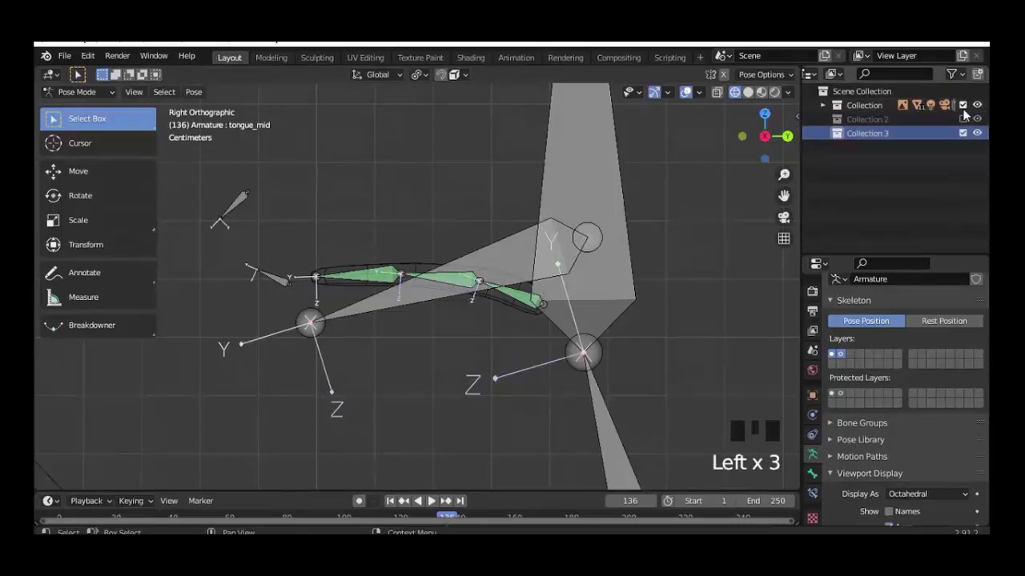
Step: Exclude the rig collection and add a Circle mesh in the new collection
left_click(963, 113)
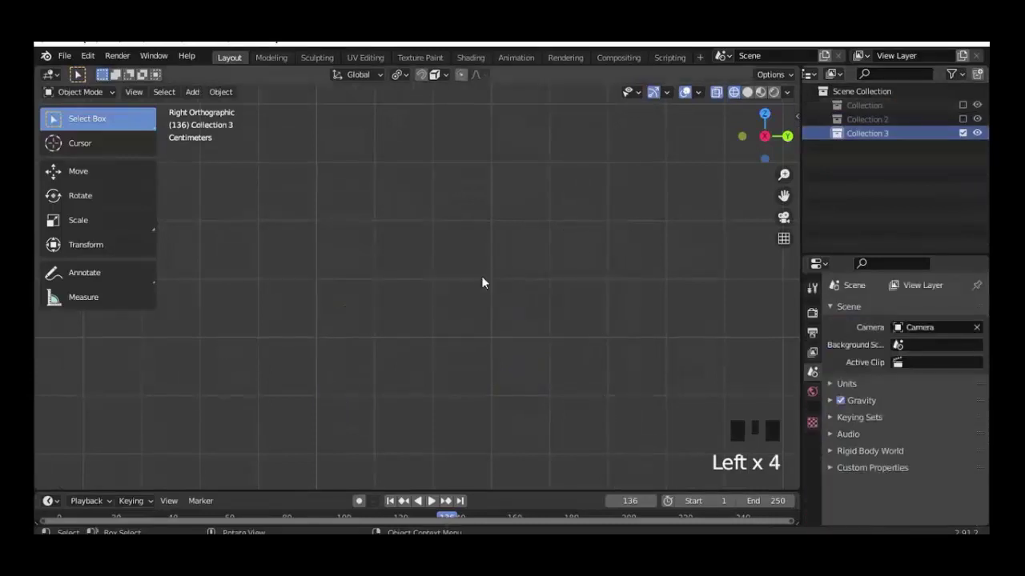
scroll("up", 3)
left_click_drag(492, 225, 506, 277)
key("shift+a")
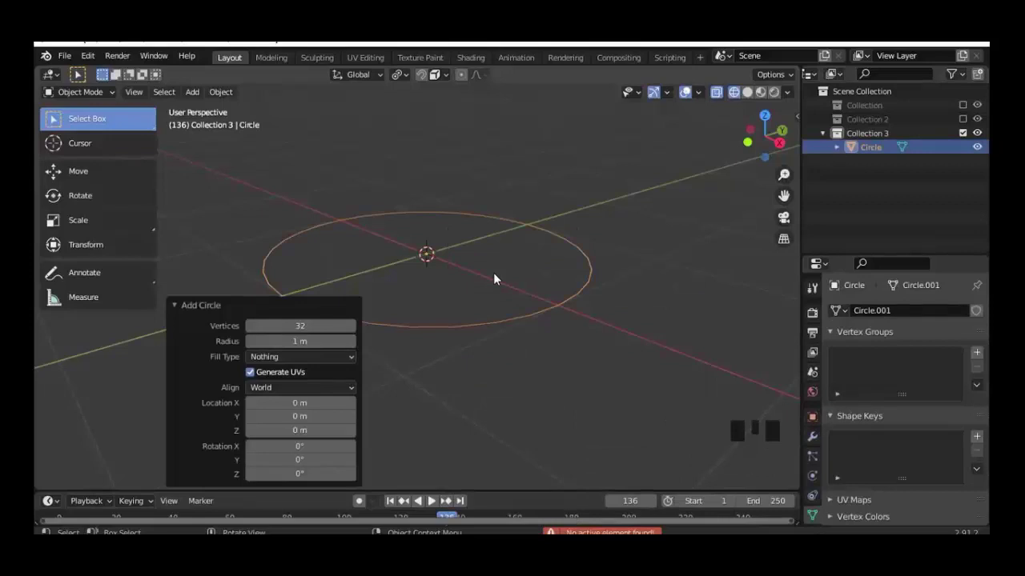
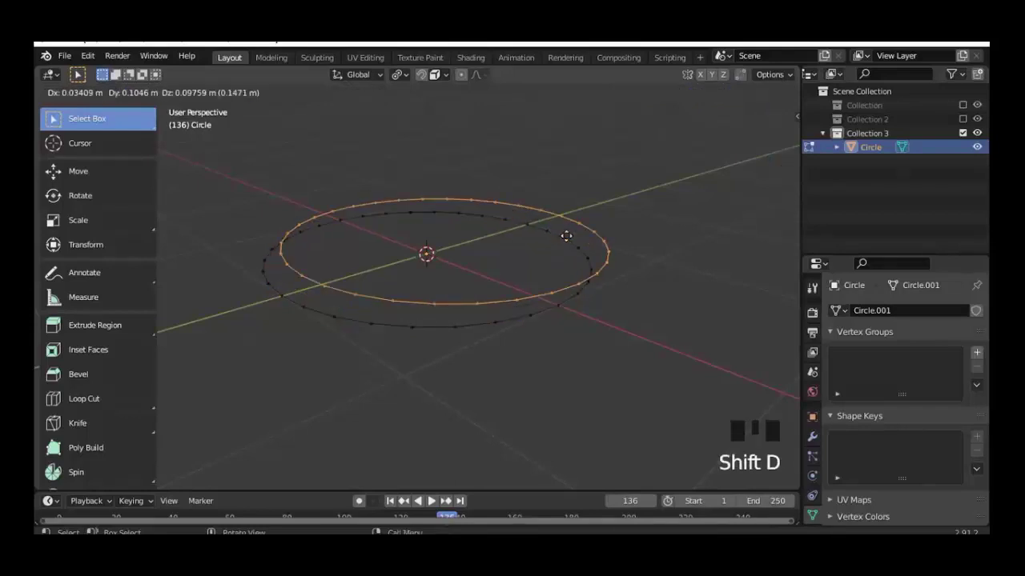
Step: Duplicate the ring and rotate copies 90° on X and Z to form a three-ring cage
key("r")
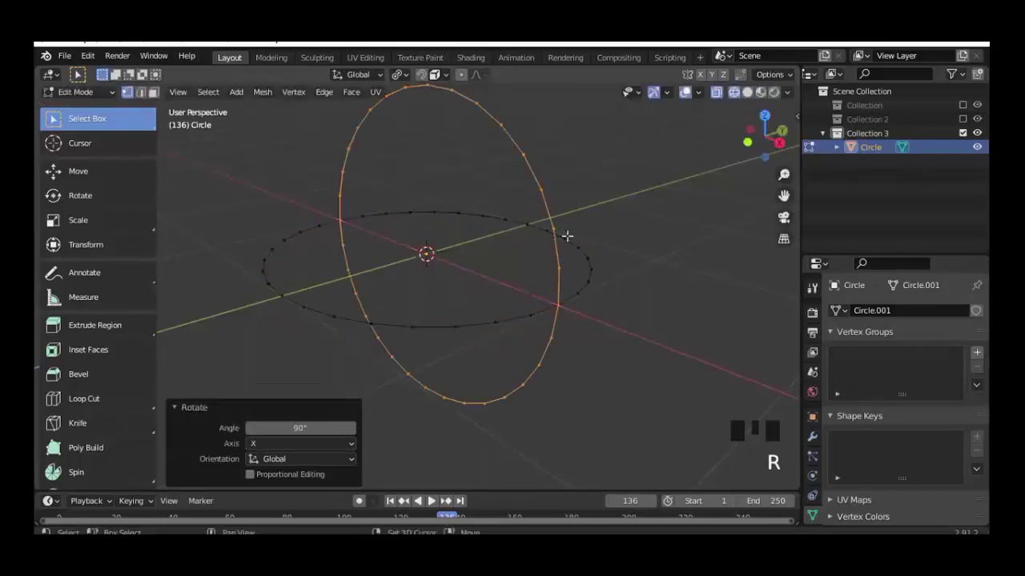
key("shift+d")
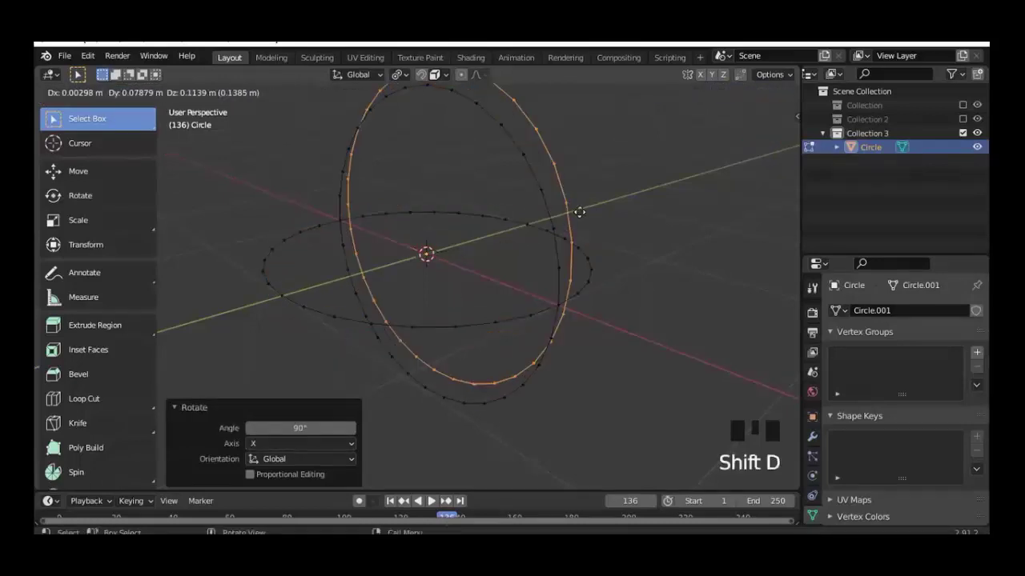
key("r")
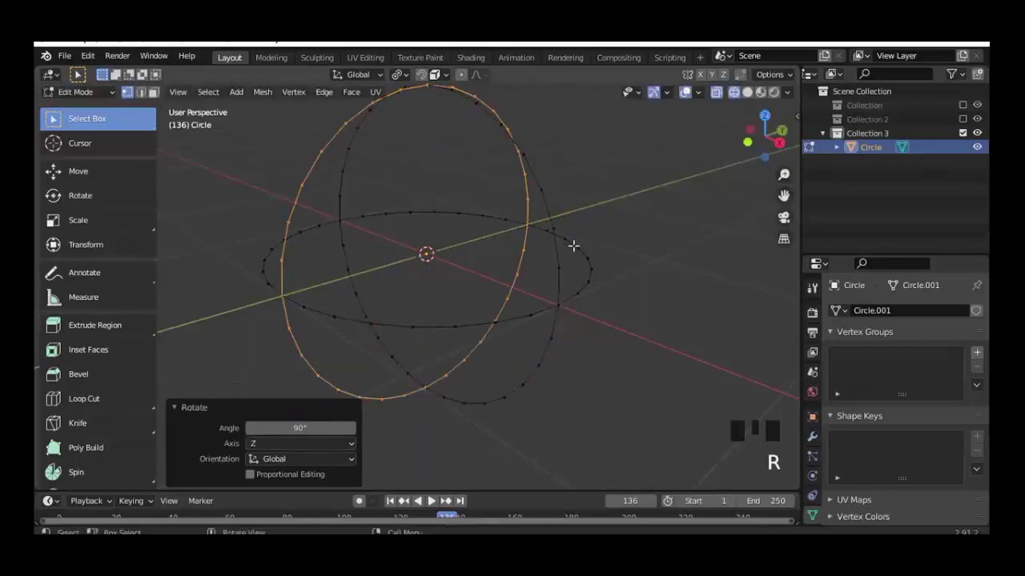
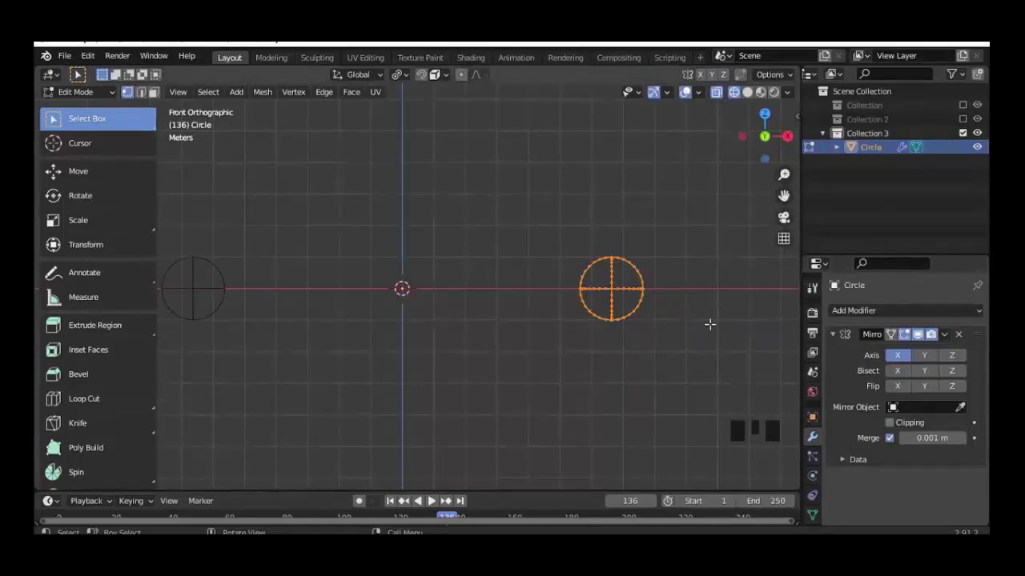
Step: Rename the mirrored ring cage object to Tongue_shape
left_click(895, 425)
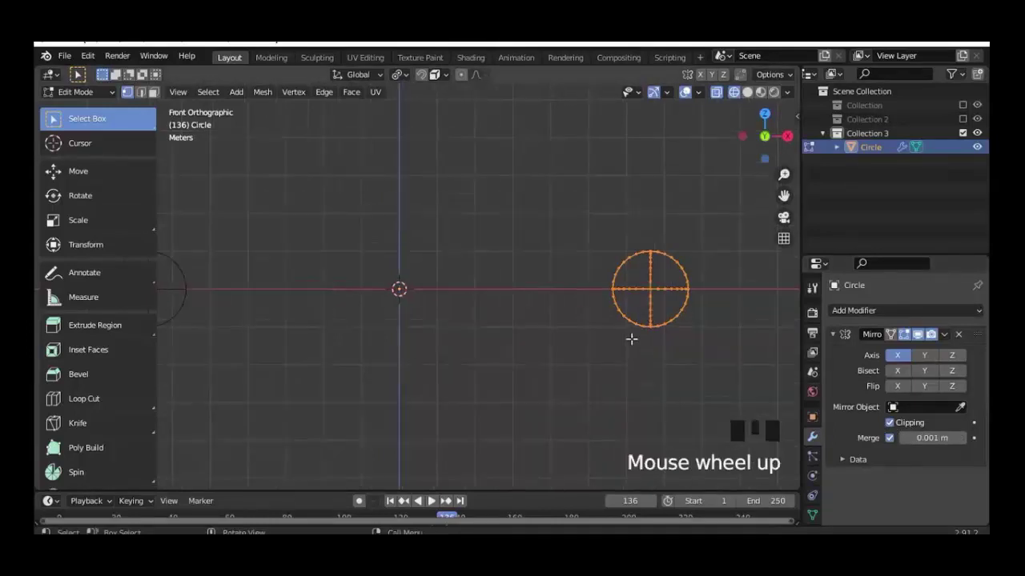
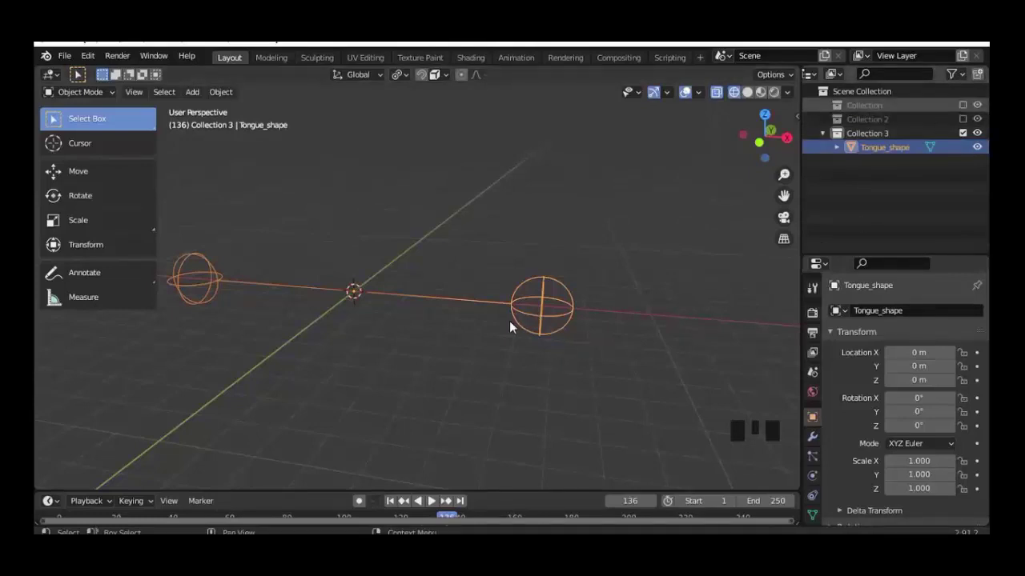
Step: Show Sid's collection, scale Tongue_shape to 0.157 and raise it to head height (1.17 m)
left_click(514, 315)
scroll("up", 3)
key("KP_1")
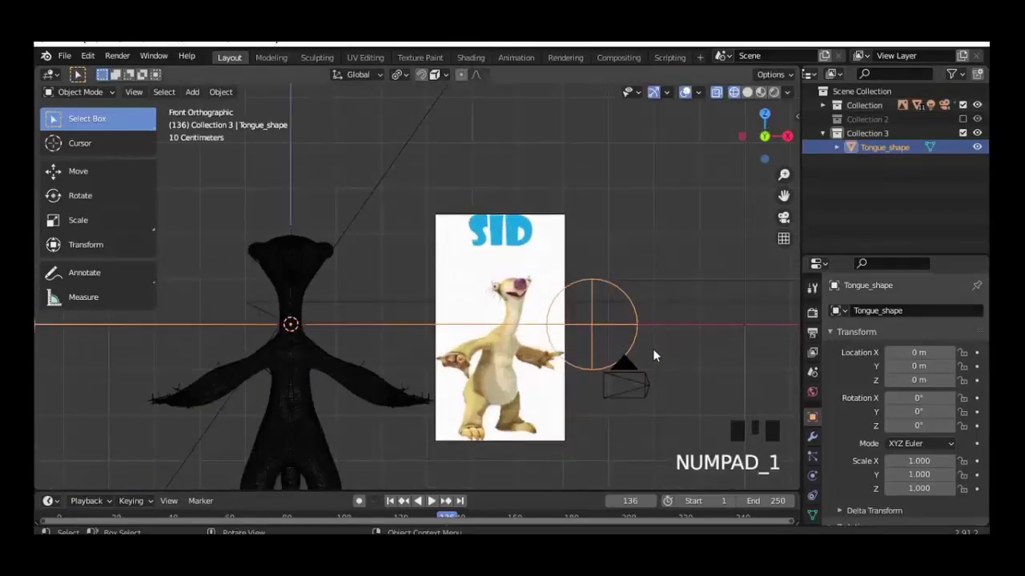
key("s")
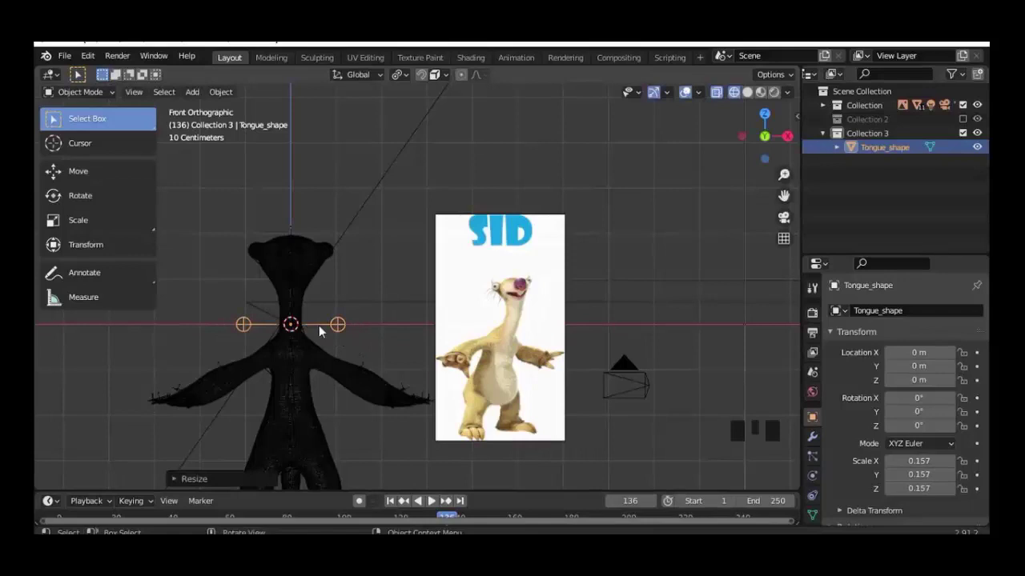
scroll("up", 3)
key("g")
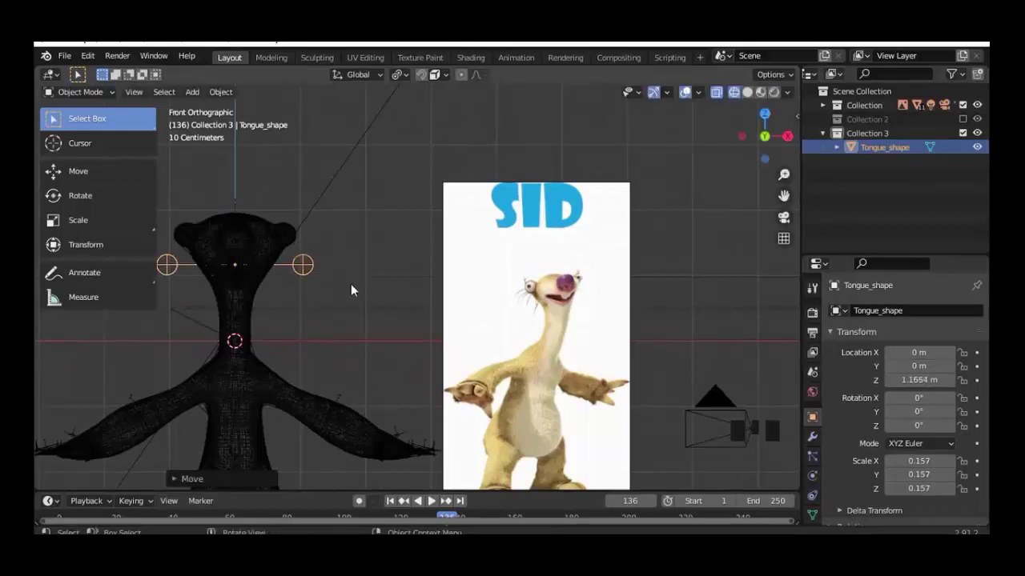
Step: View the rig from the side and select the armature
scroll("down", 3)
left_click_drag(268, 335, 445, 272)
key("KP_3")
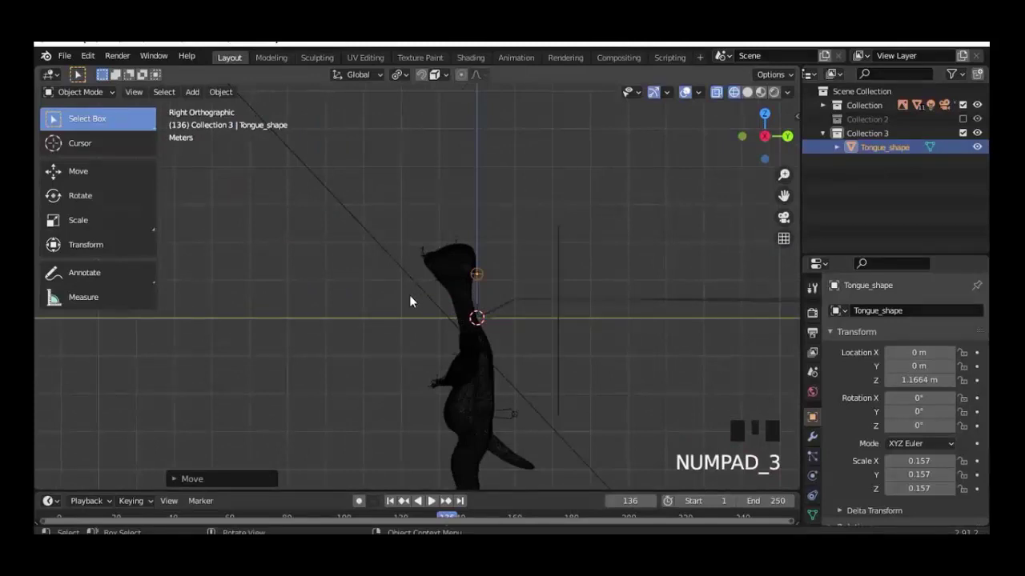
left_click_drag(497, 318, 284, 188)
left_click(284, 188)
left_click(284, 188)
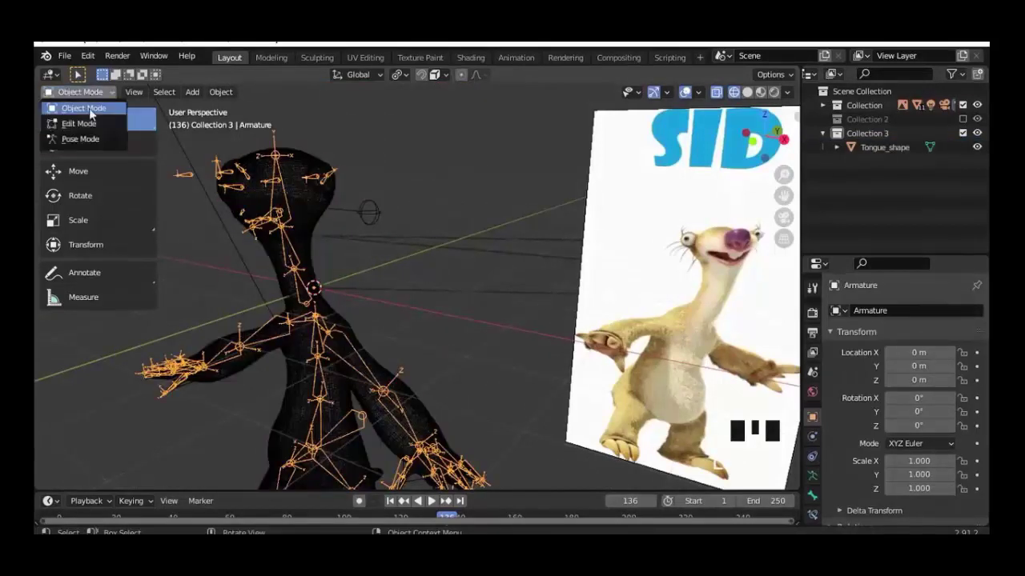
Step: Enter Pose Mode on the armature and hide the Sid_duplicate mesh in the Outliner
left_click_drag(289, 240, 296, 257)
middle_click(295, 258)
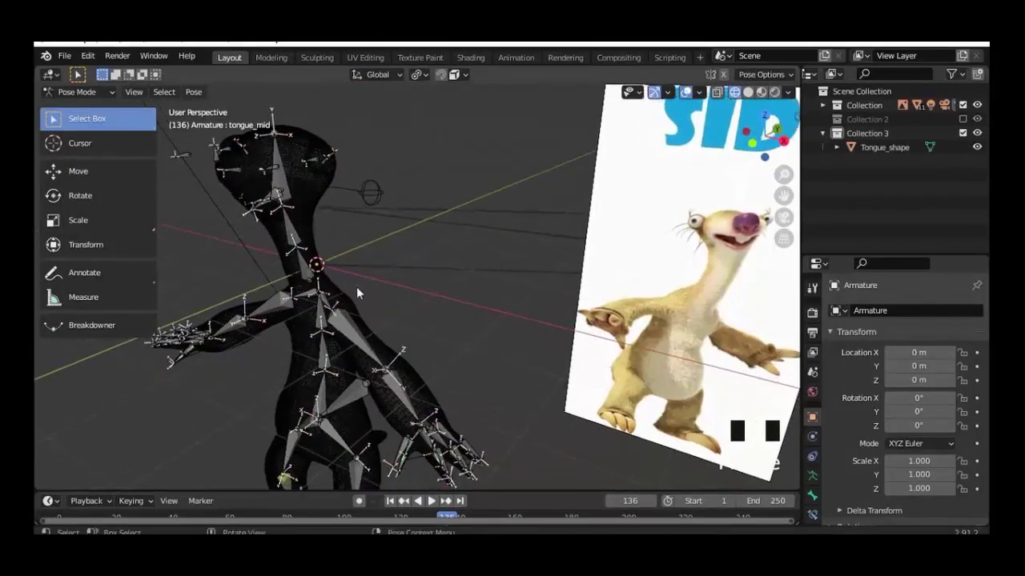
left_click_drag(381, 308, 390, 286)
scroll("up", 3)
left_click_drag(328, 243, 493, 209)
left_click(494, 209)
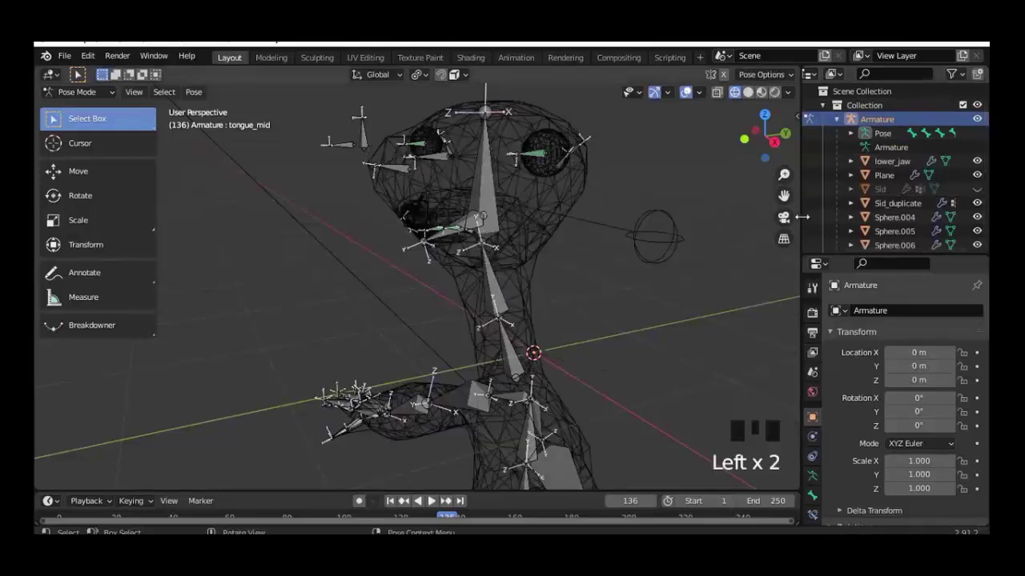
left_click_drag(529, 227, 486, 232)
scroll("up", 3)
left_click_drag(490, 256, 980, 210)
left_click(980, 209)
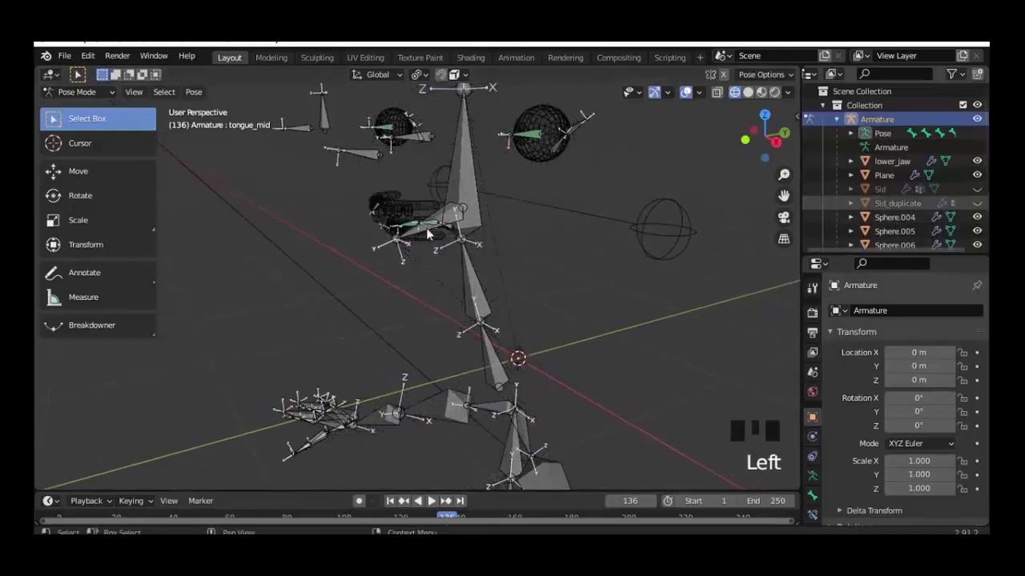
Step: Zoom in on the head and select the tongue_base bone for its custom shape
scroll("up", 3)
middle_click(430, 304)
scroll("down", 3)
scroll("up", 3)
scroll("up", 3)
scroll("up", 3)
left_click(464, 227)
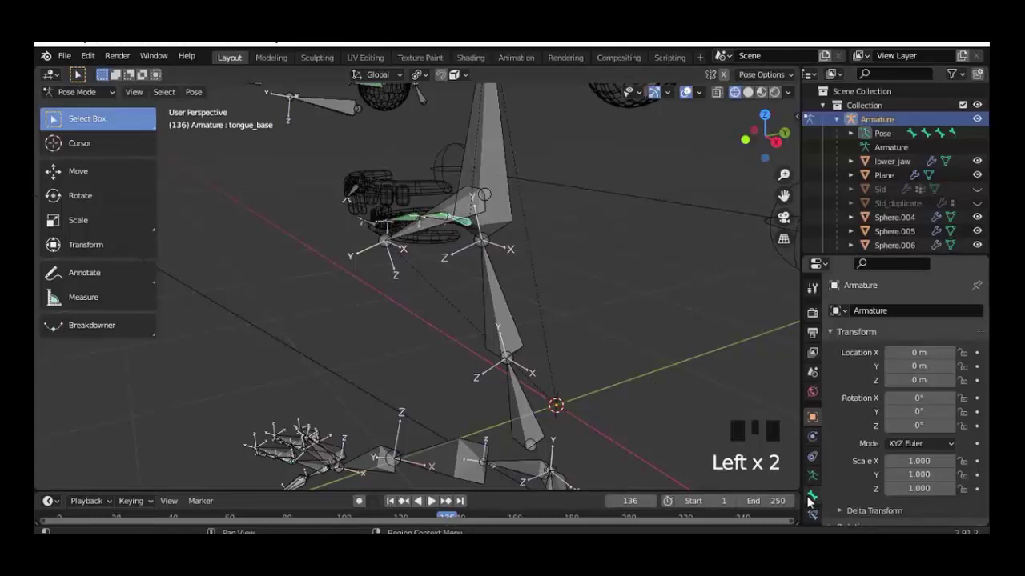
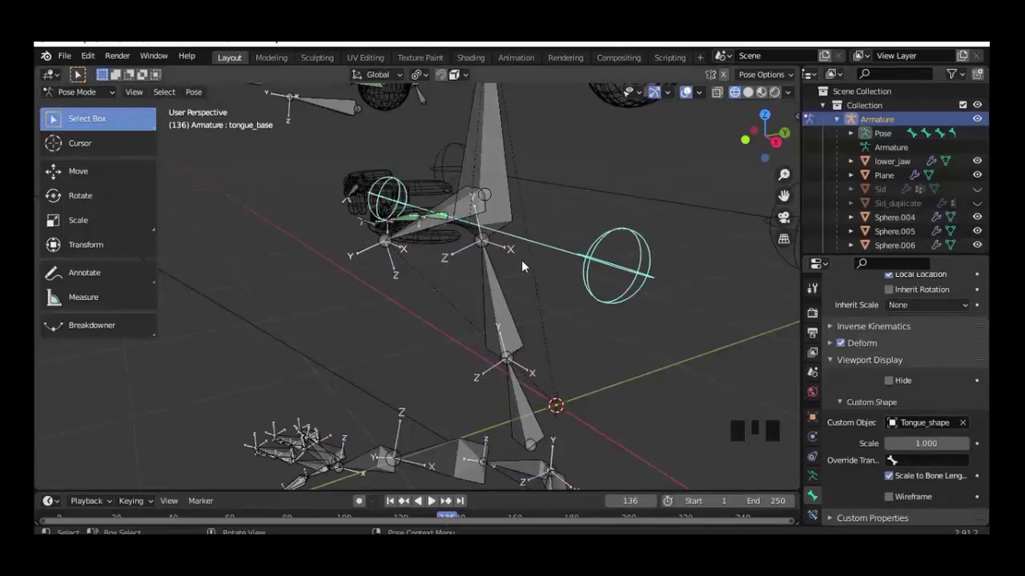
Step: Set the custom shape scale to 0.5 and give tongue_mid the Tongue_shape sphere
left_click(894, 501)
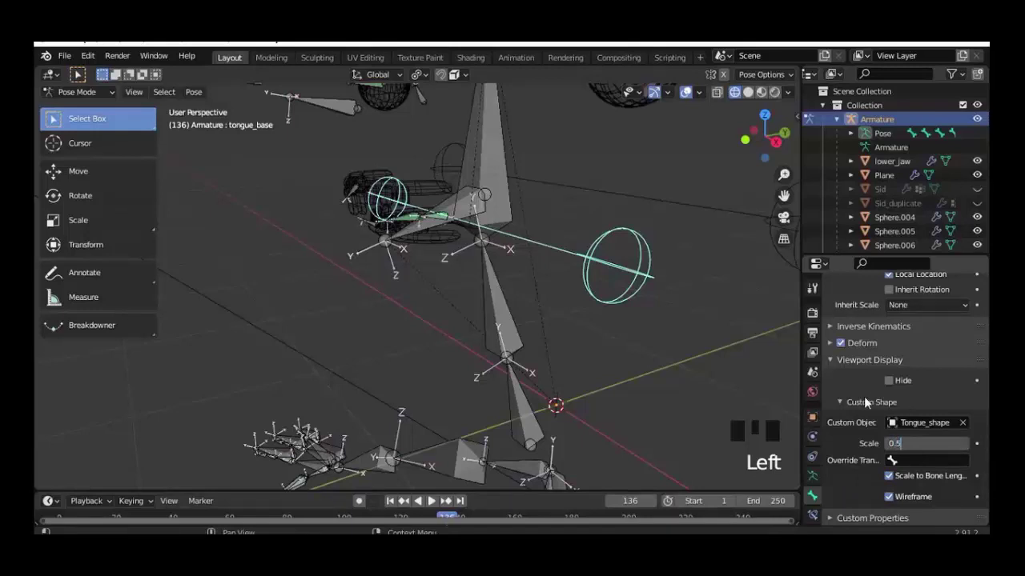
left_click(602, 284)
left_click_drag(426, 339, 318, 291)
left_click(318, 291)
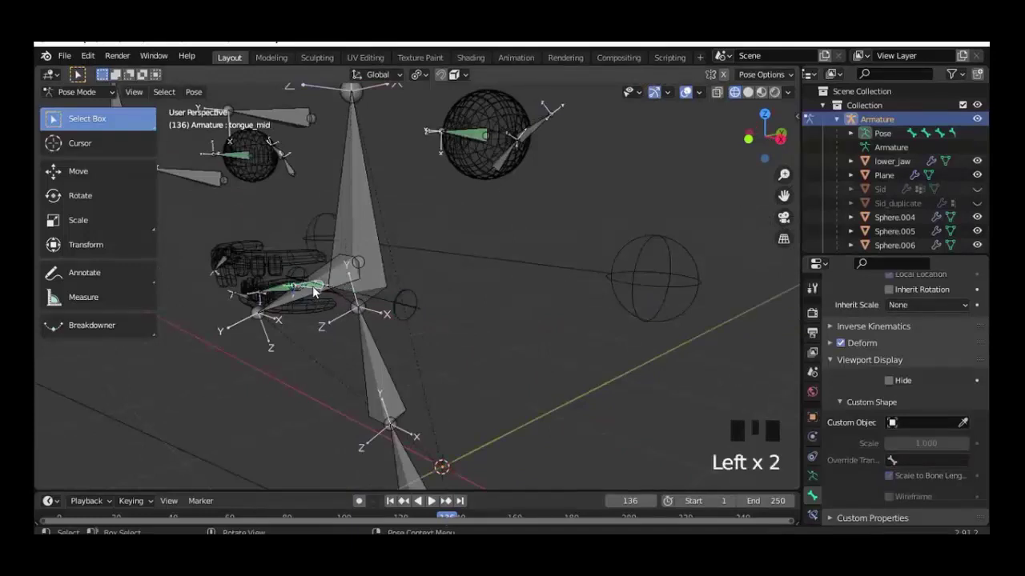
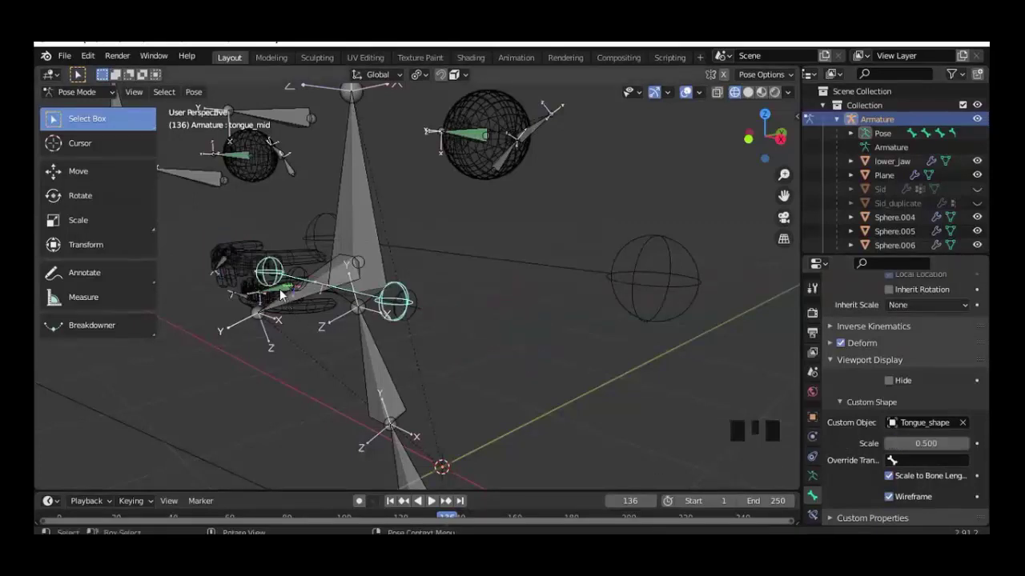
Step: Assign Tongue_shape to tongue_tip at 0.5 scale and switch to an orthographic view
left_click(285, 293)
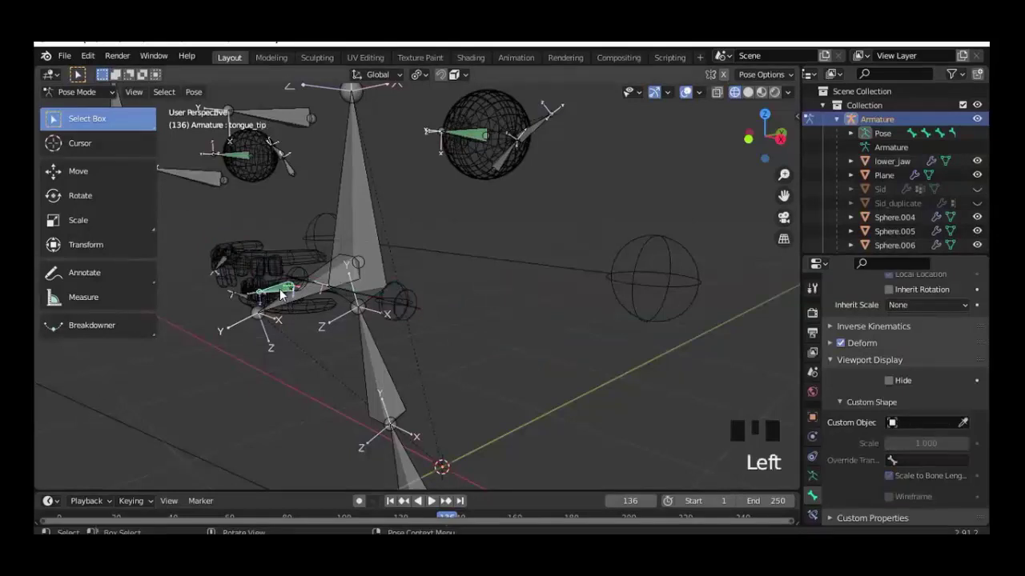
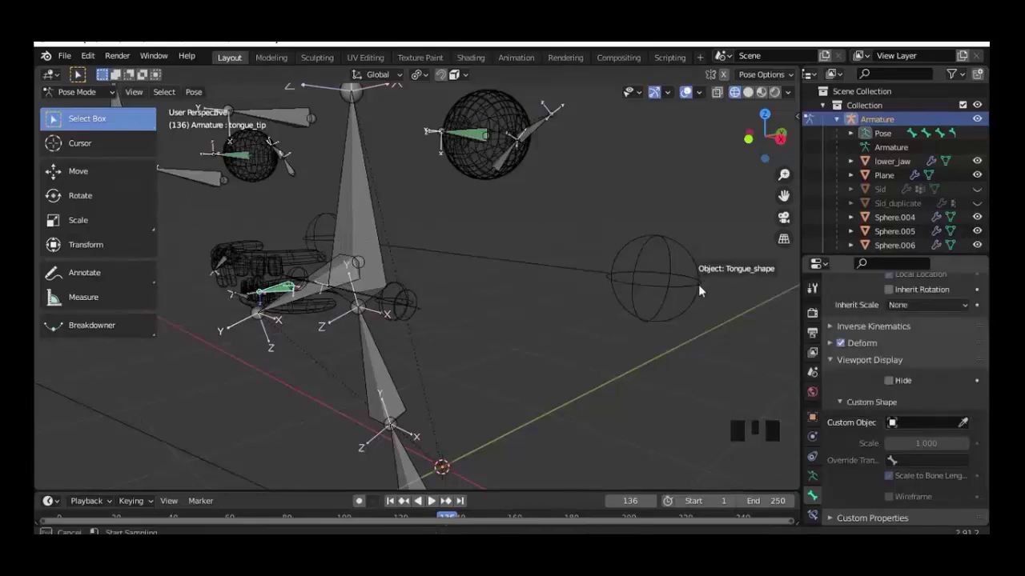
left_click_drag(891, 503, 909, 452)
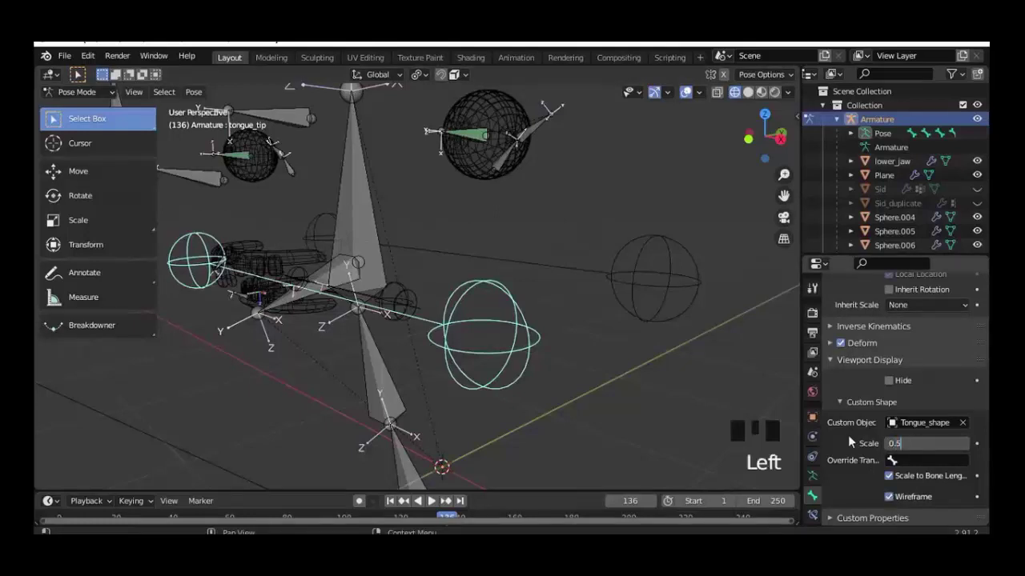
left_click(408, 349)
middle_click(395, 346)
scroll("up", 3)
key("shift+z")
left_click(979, 164)
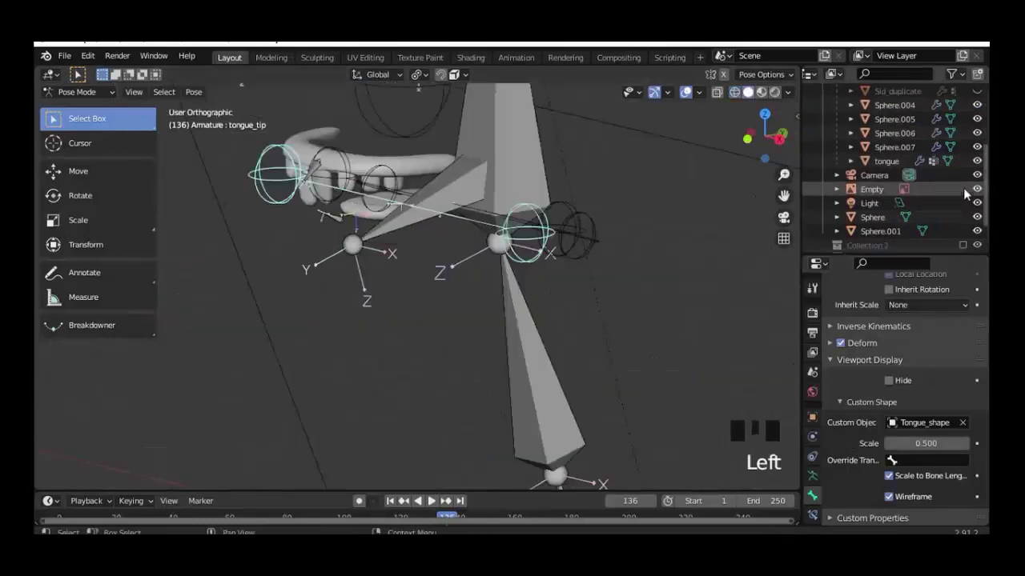
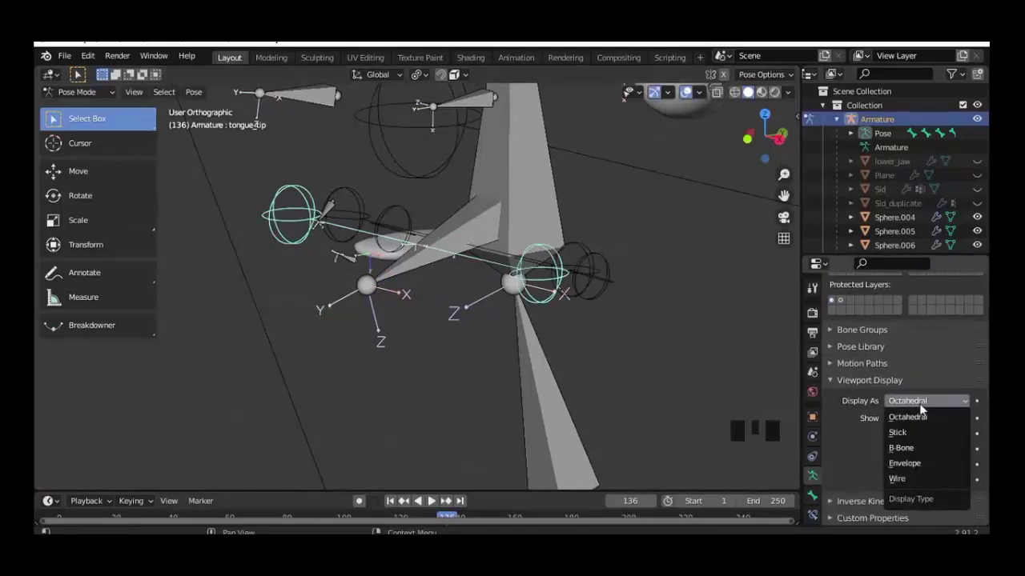
Step: Display the armature as sticks and test-rotate and scale tongue_tip
left_click(596, 375)
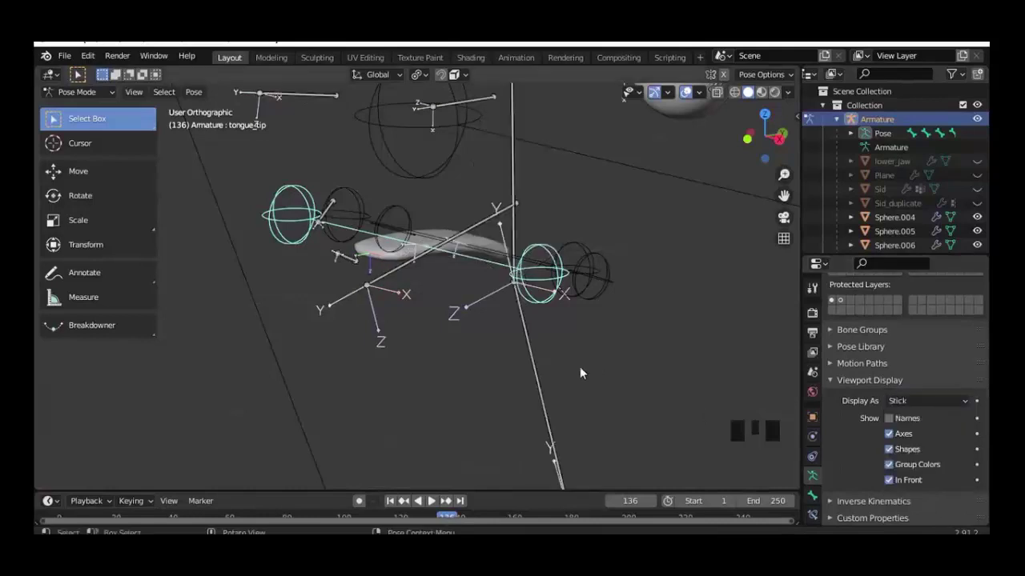
key("r")
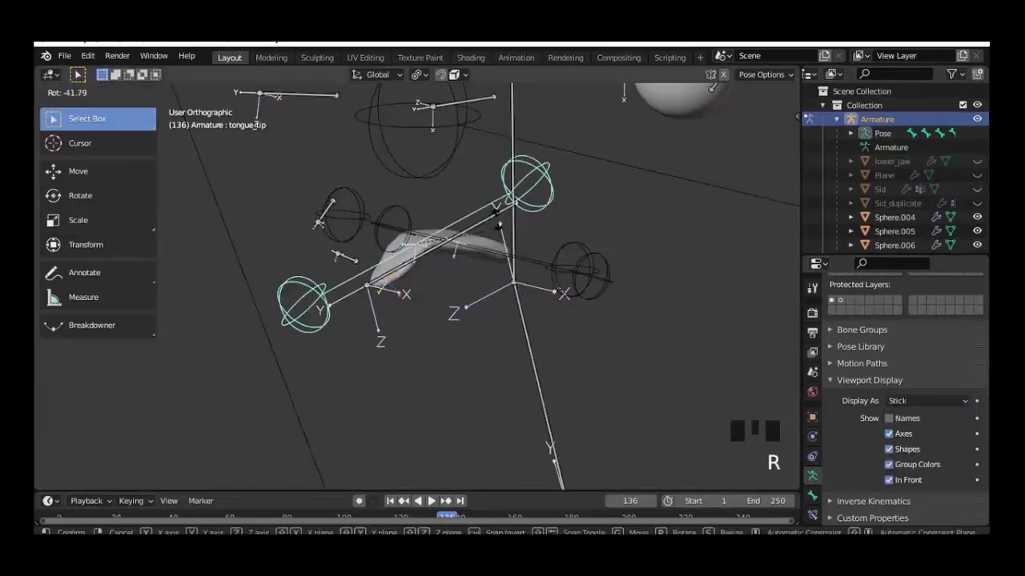
key("s")
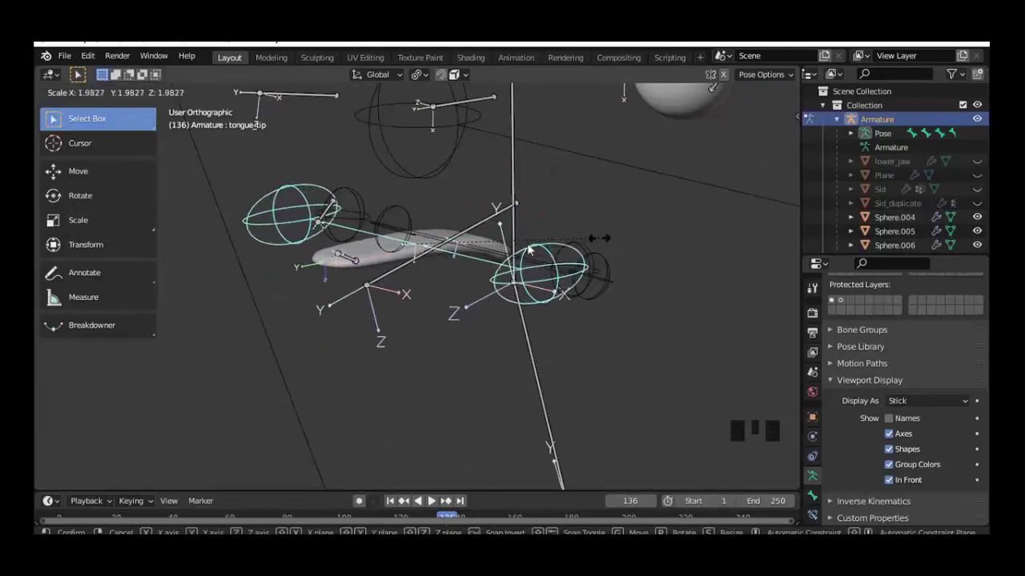
Step: Test-rotate and scale tongue_mid and tongue_base to check the tongue deforms
left_click_drag(432, 287, 678, 247)
left_click(679, 247)
key("r")
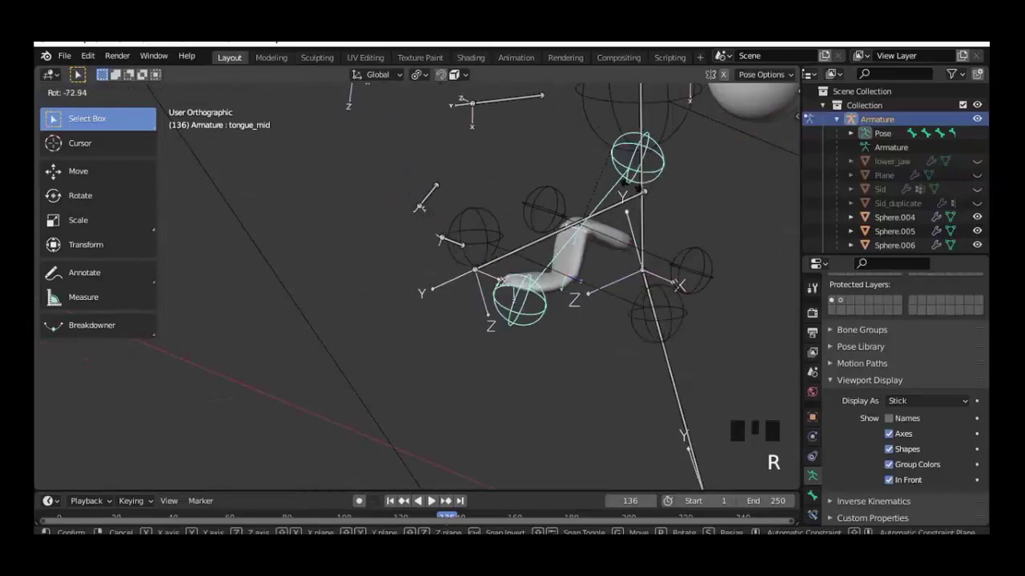
key("s")
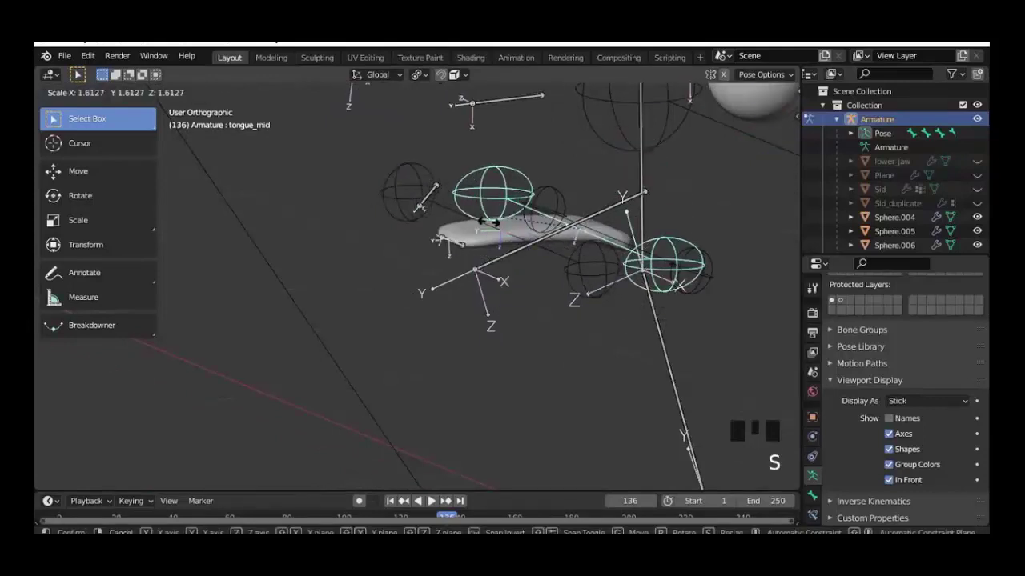
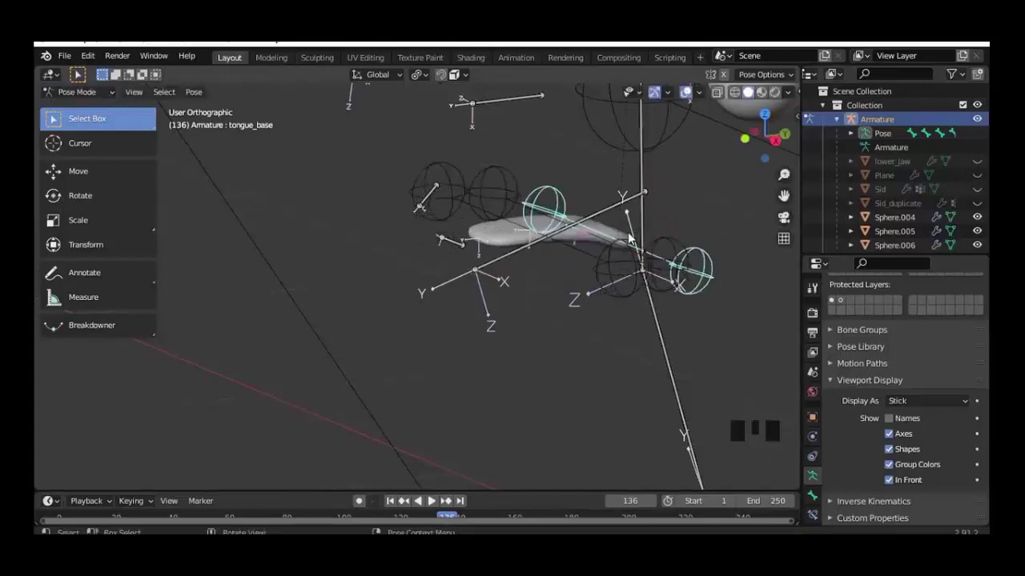
key("s")
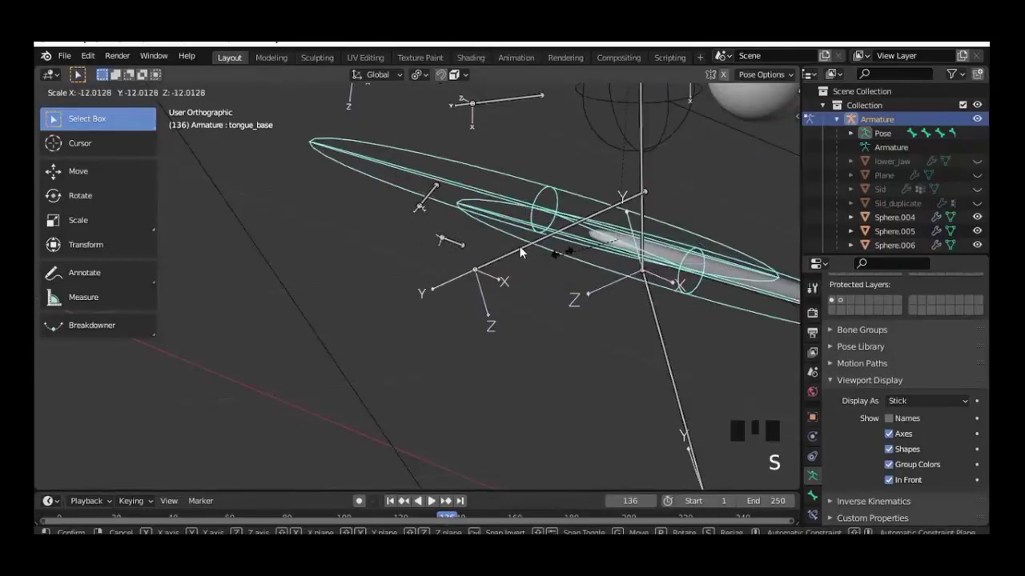
key("s")
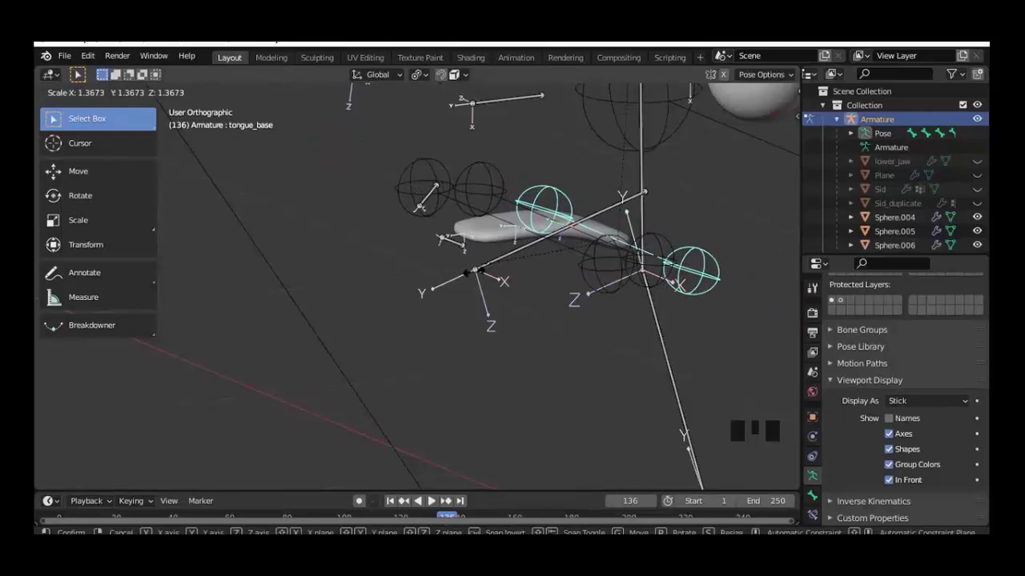